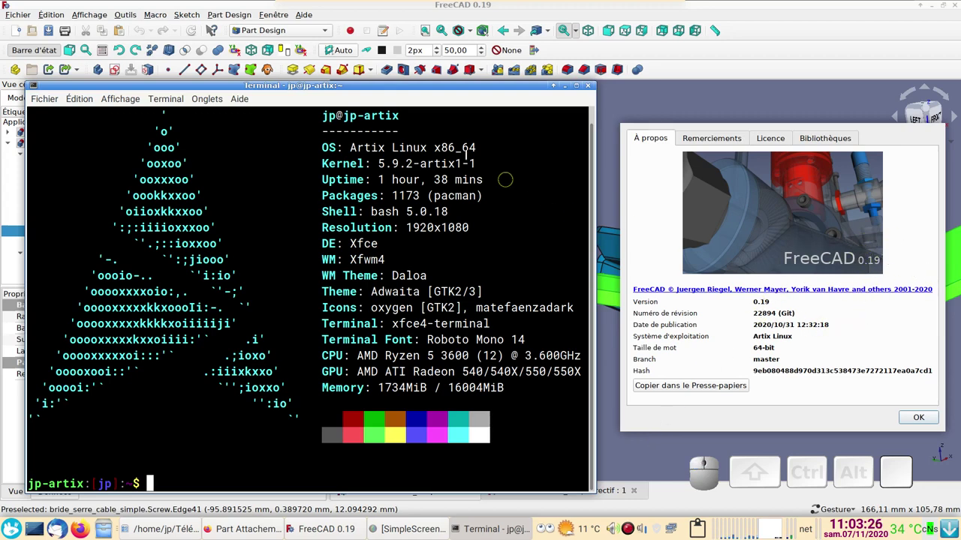
# Dismiss the About FreeCAD window and bring the cable-clamp bracket model into view
pyautogui.click(932, 419)
pyautogui.scroll(-3)
pyautogui.rightClick(747, 372)
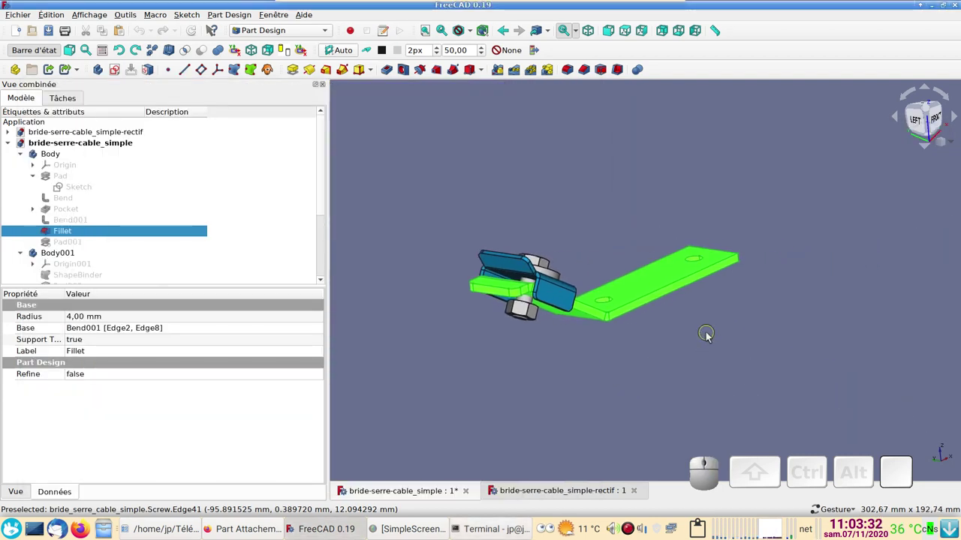
# Orbit the bracket and show Pad001 in place of the Fillet to examine the pad
pyautogui.moveTo(717, 353); pyautogui.dragTo(648, 347)
pyautogui.scroll(3)
pyautogui.scroll(-3)
pyautogui.moveTo(588, 366); pyautogui.dragTo(564, 297)
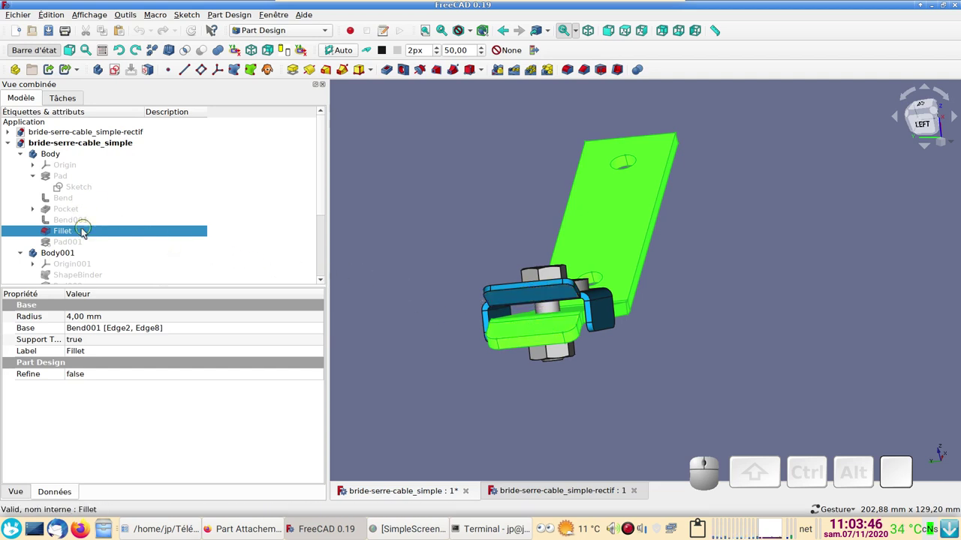
pyautogui.click(76, 246)
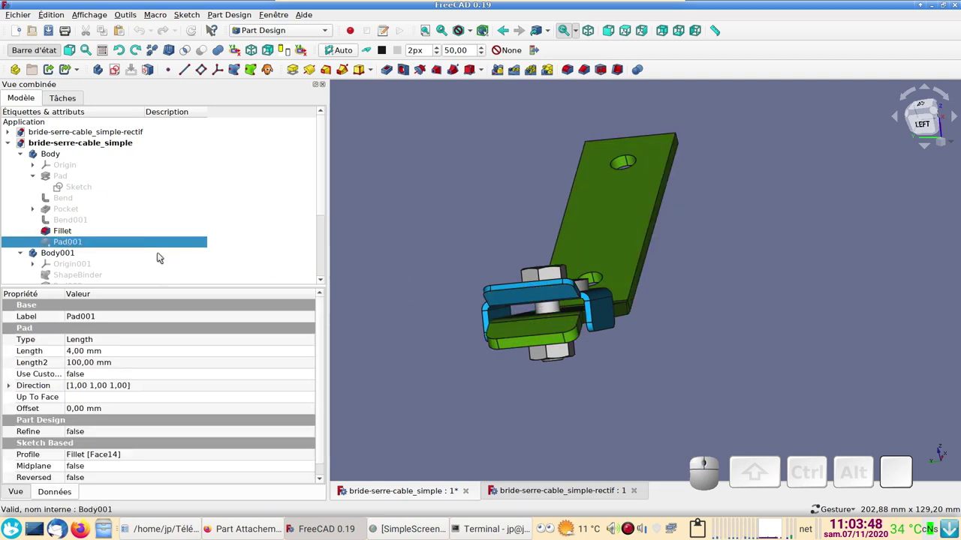
pyautogui.press('space')
pyautogui.click(700, 323)
pyautogui.moveTo(744, 315); pyautogui.dragTo(652, 262)
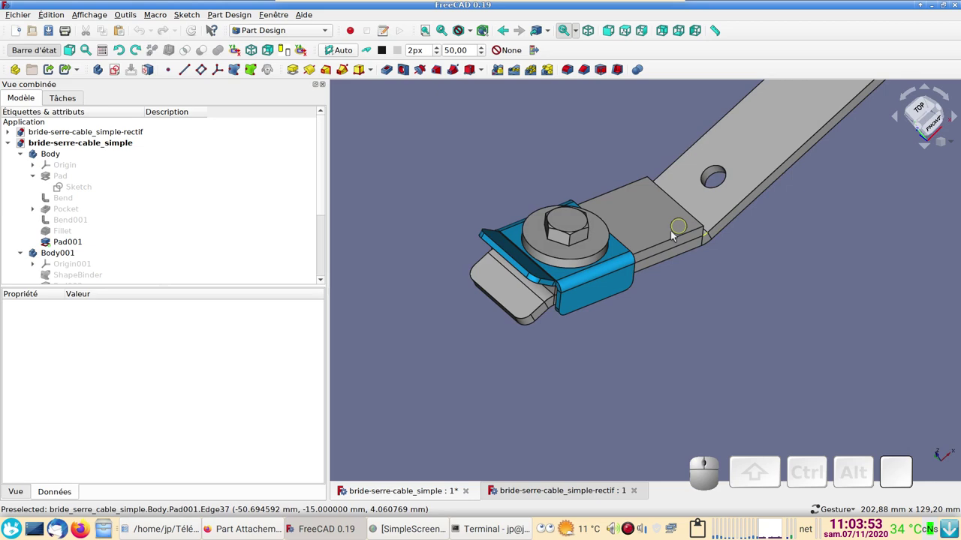
# Restore the Fillet visibility and select the Bend feature to check its 30°, 4 mm parameters
pyautogui.click(73, 238)
pyautogui.press('space')
pyautogui.moveTo(598, 343); pyautogui.dragTo(678, 270)
pyautogui.moveTo(829, 355); pyautogui.dragTo(670, 315)
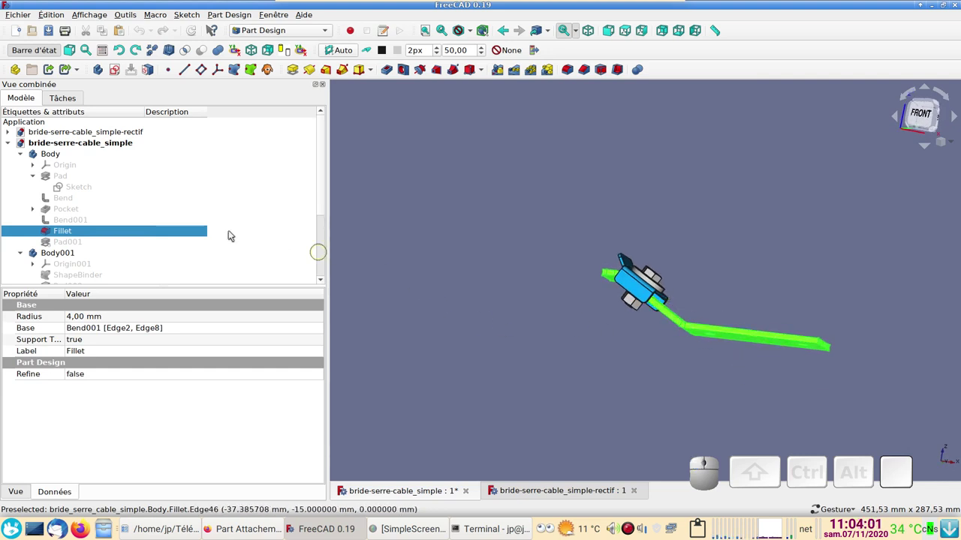
pyautogui.click(67, 204)
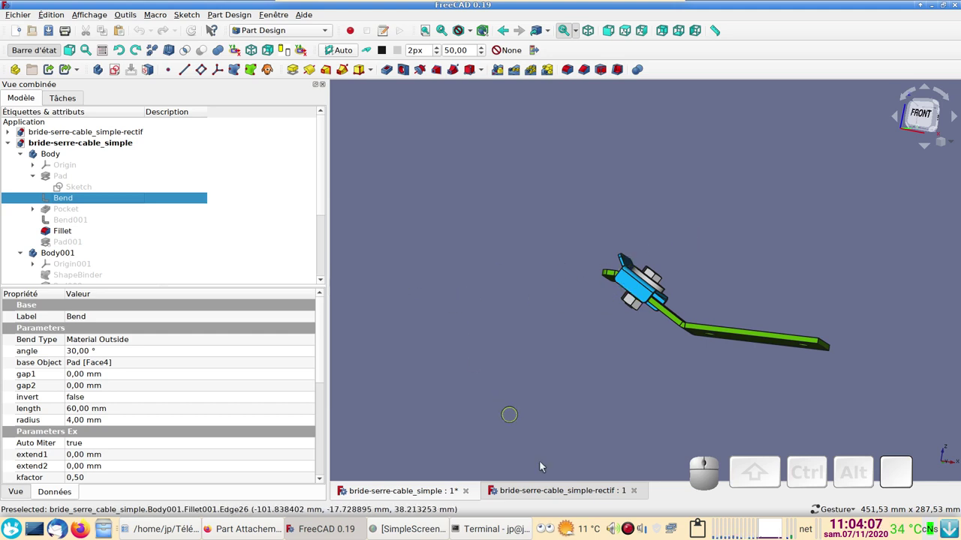
# Switch to the bride-serre-cable_simple-rectif document and review the other document's tree contents
pyautogui.click(560, 495)
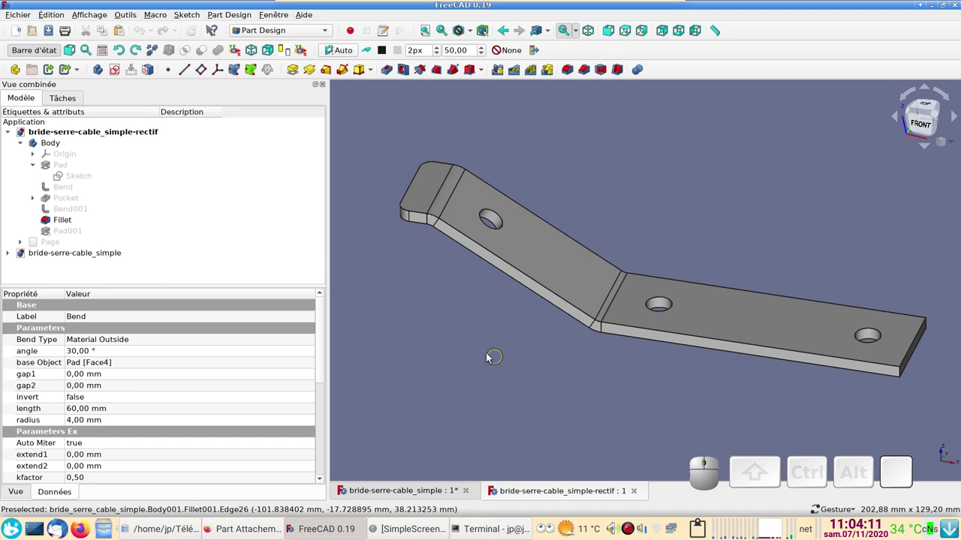
pyautogui.moveTo(448, 337); pyautogui.dragTo(458, 345)
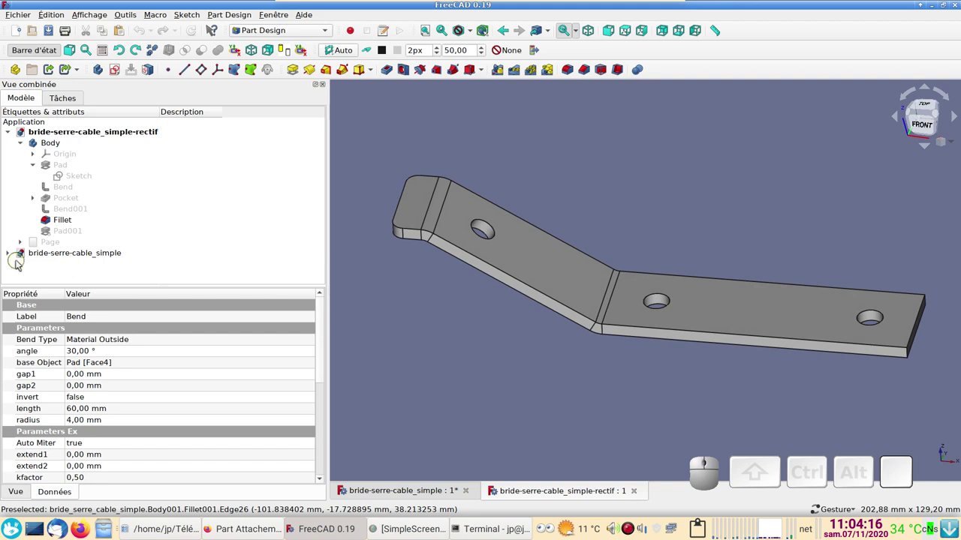
pyautogui.click(12, 255)
pyautogui.scroll(-3)
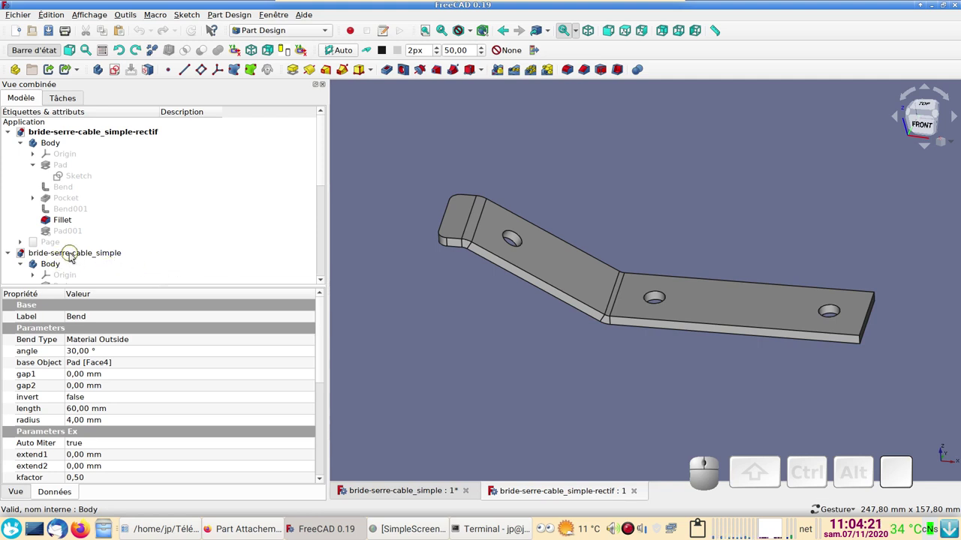
pyautogui.click(14, 256)
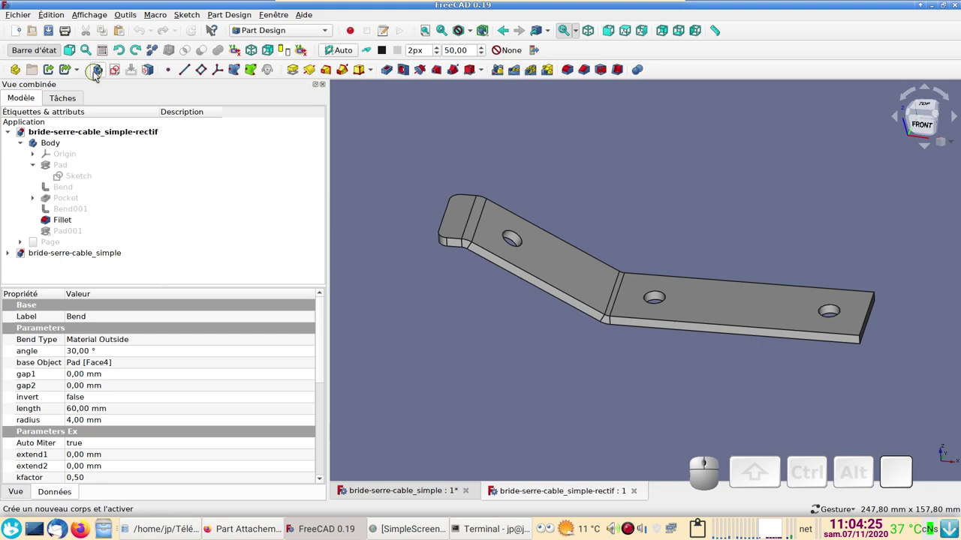
# Create a new Body001 and select the fillet's sloped top face
pyautogui.click(101, 69)
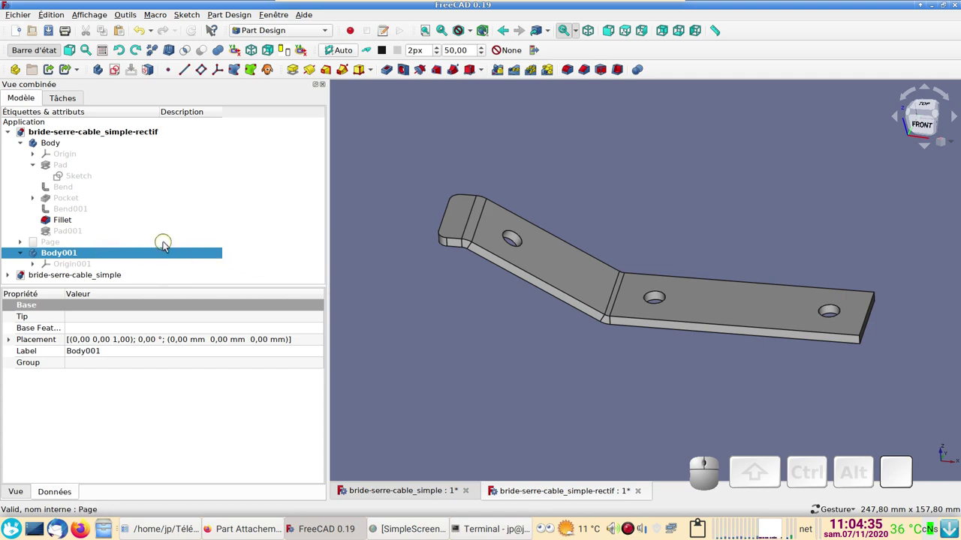
pyautogui.click(568, 262)
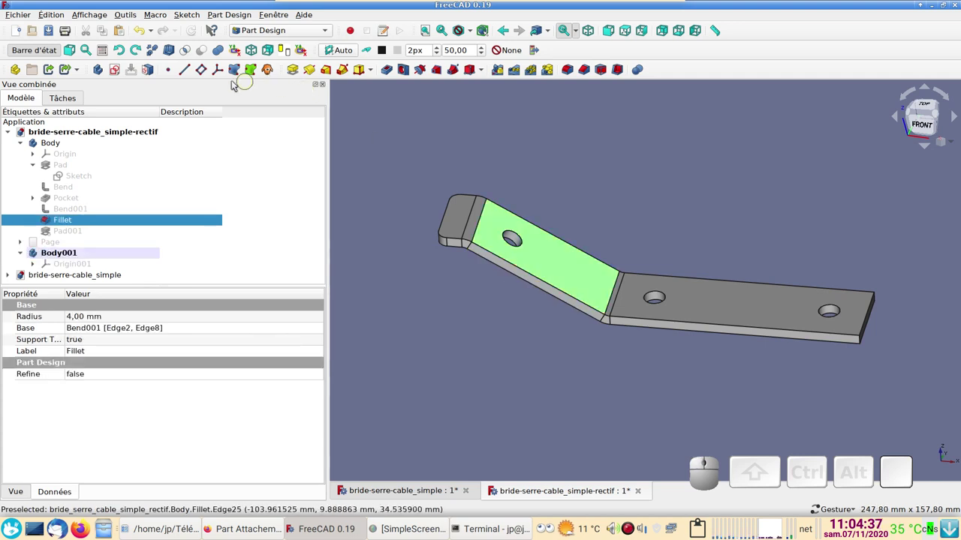
pyautogui.click(237, 76)
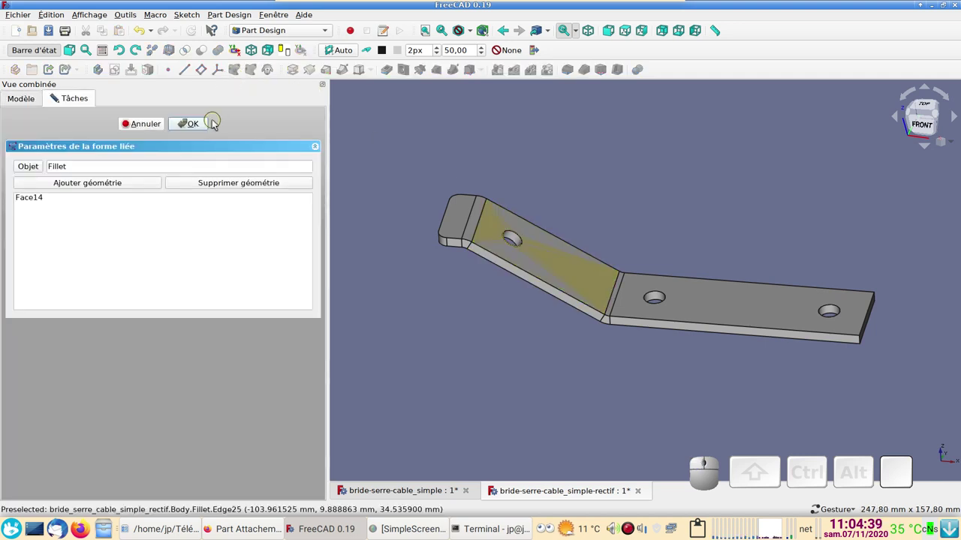
pyautogui.click(207, 126)
pyautogui.scroll(-3)
pyautogui.click(66, 272)
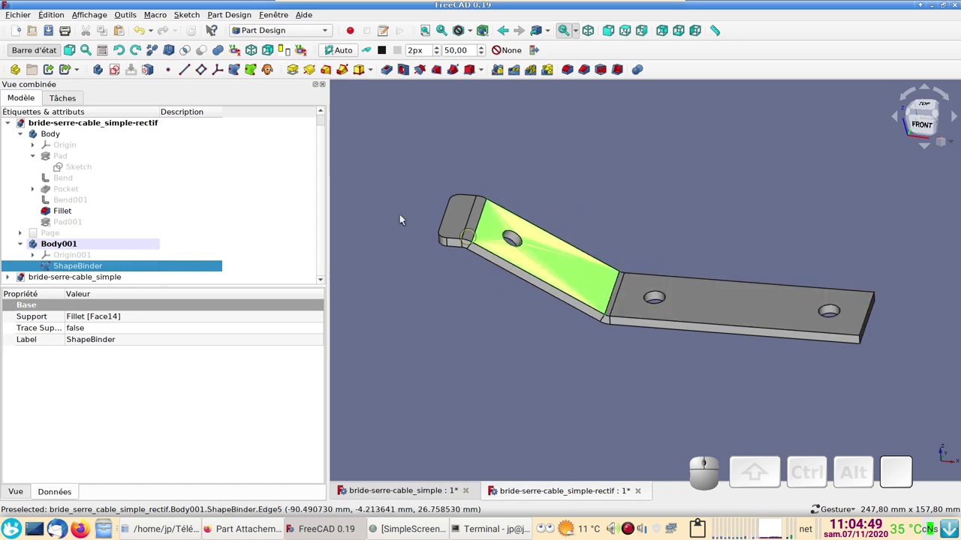
pyautogui.click(147, 35)
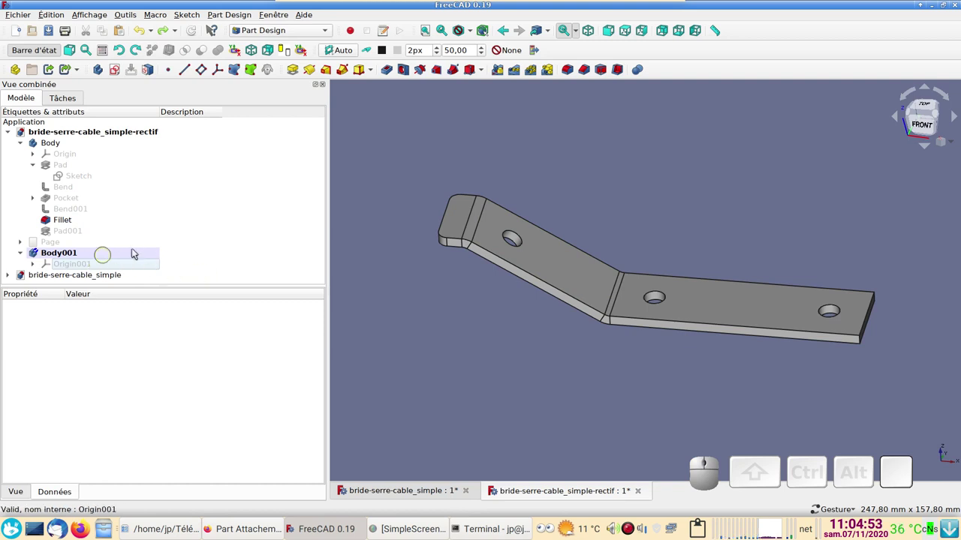
pyautogui.click(554, 270)
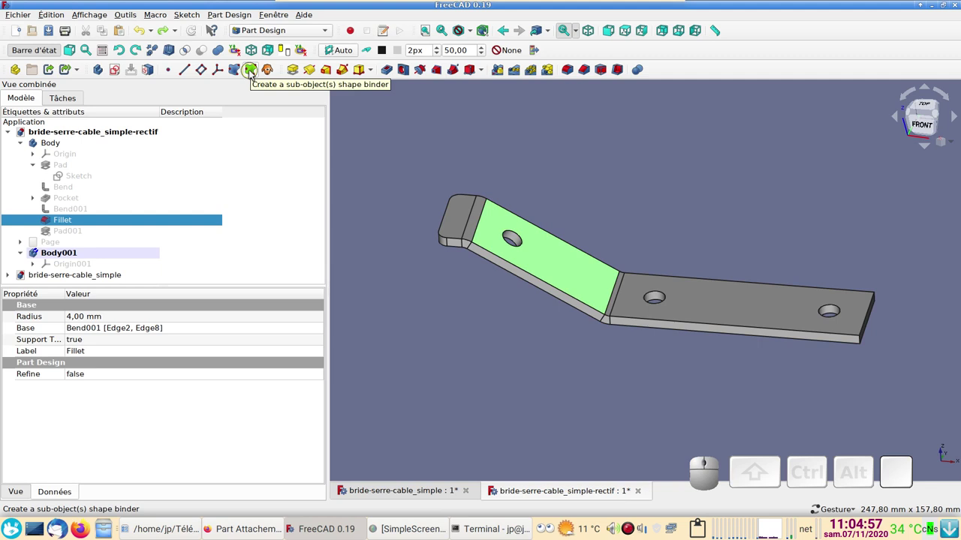
pyautogui.click(252, 77)
pyautogui.scroll(-3)
pyautogui.click(82, 271)
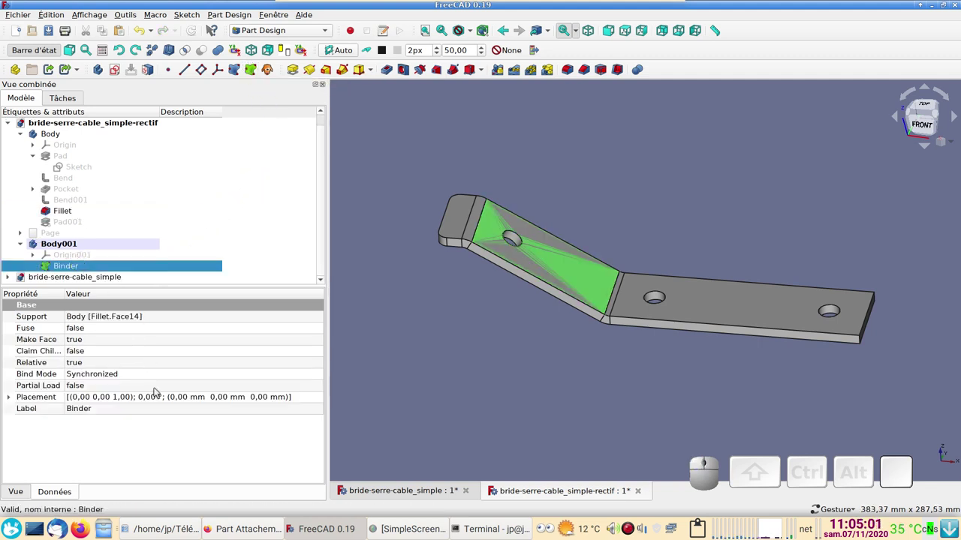
pyautogui.click(314, 397)
pyautogui.click(321, 399)
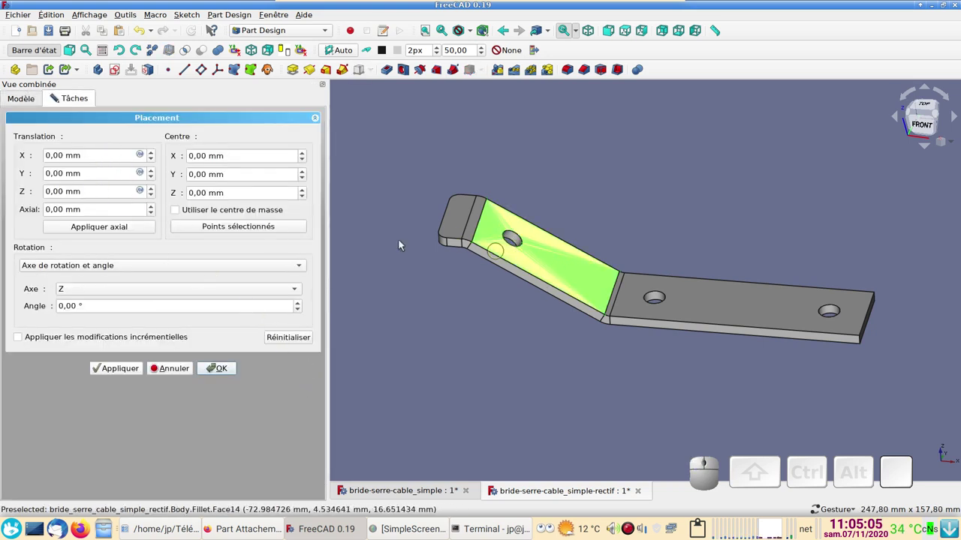
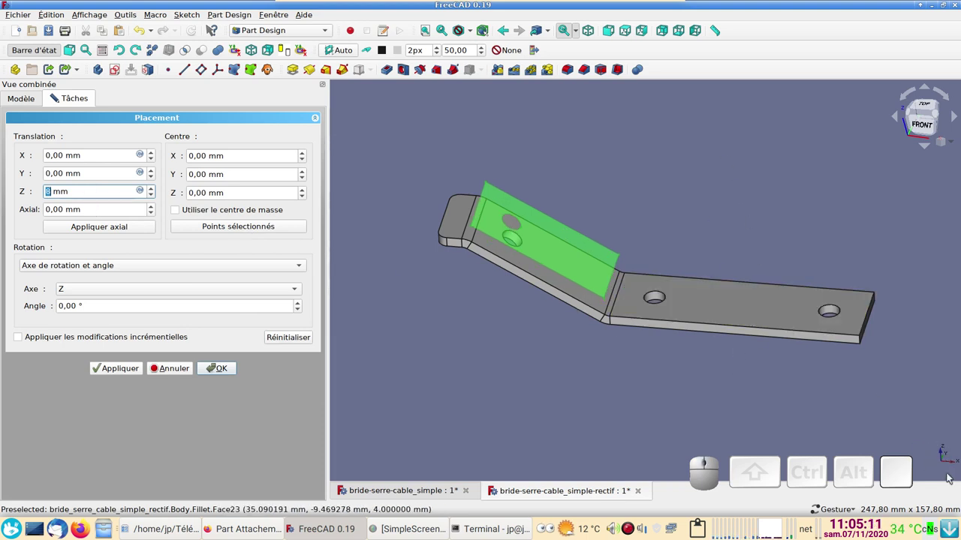
pyautogui.scroll(3)
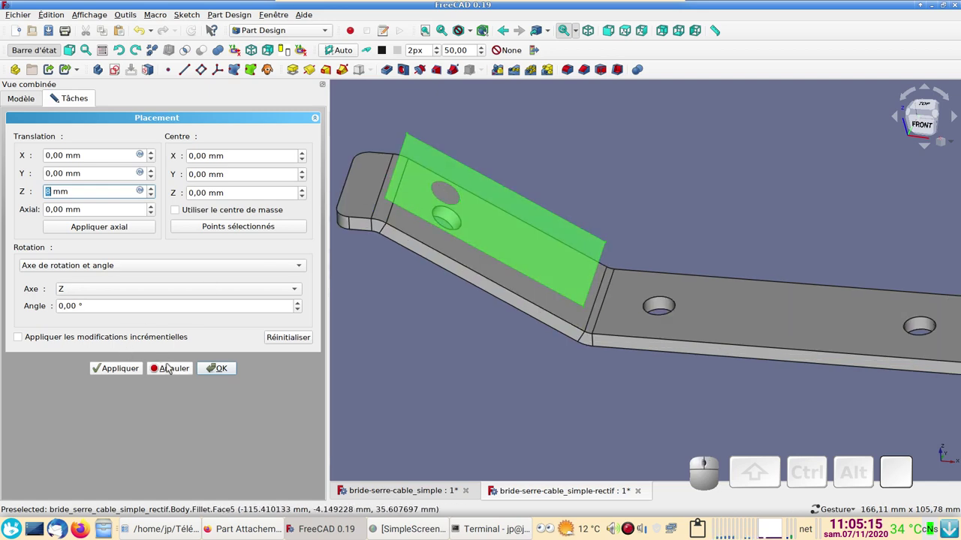
pyautogui.click(170, 370)
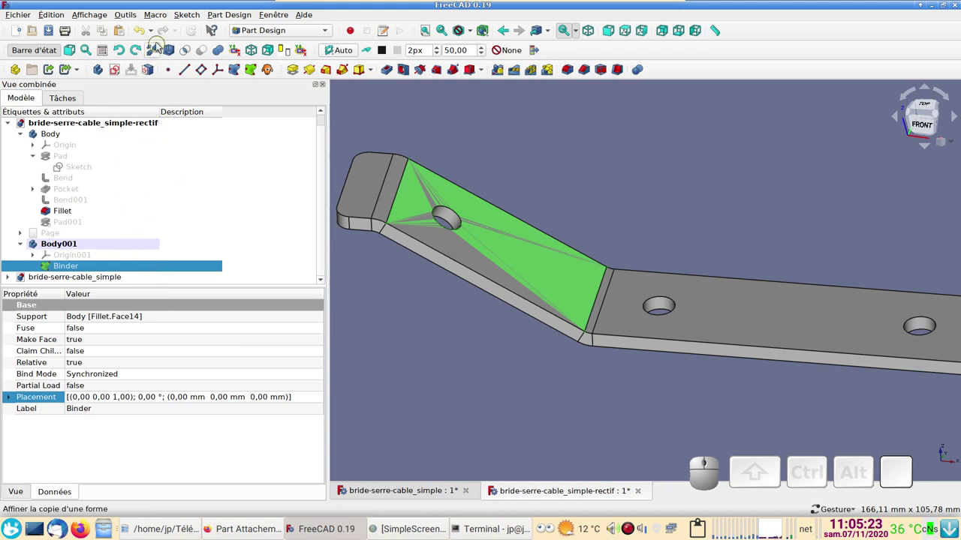
pyautogui.click(147, 34)
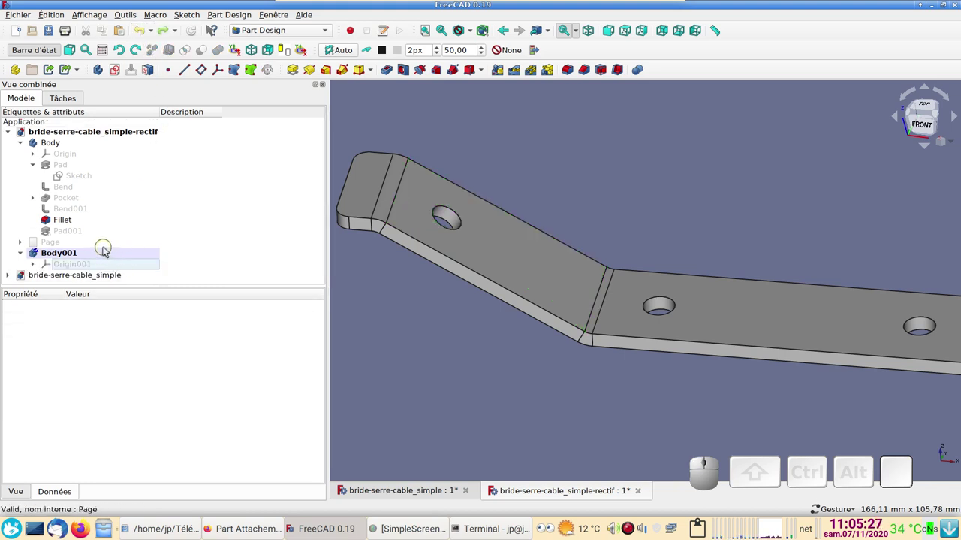
# Attach a datum plane to an independent copy of the fillet's sloped Face14 in Body001
pyautogui.scroll(-3)
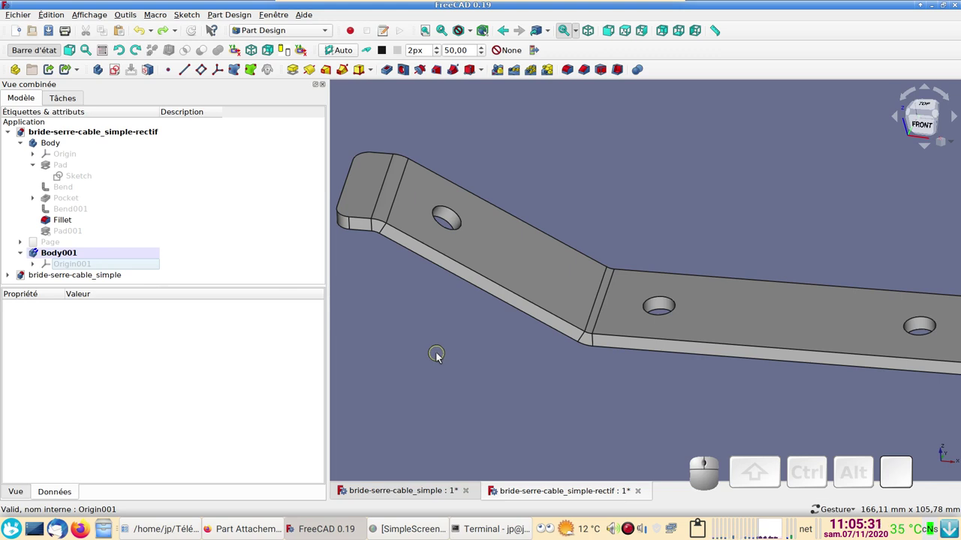
pyautogui.click(507, 259)
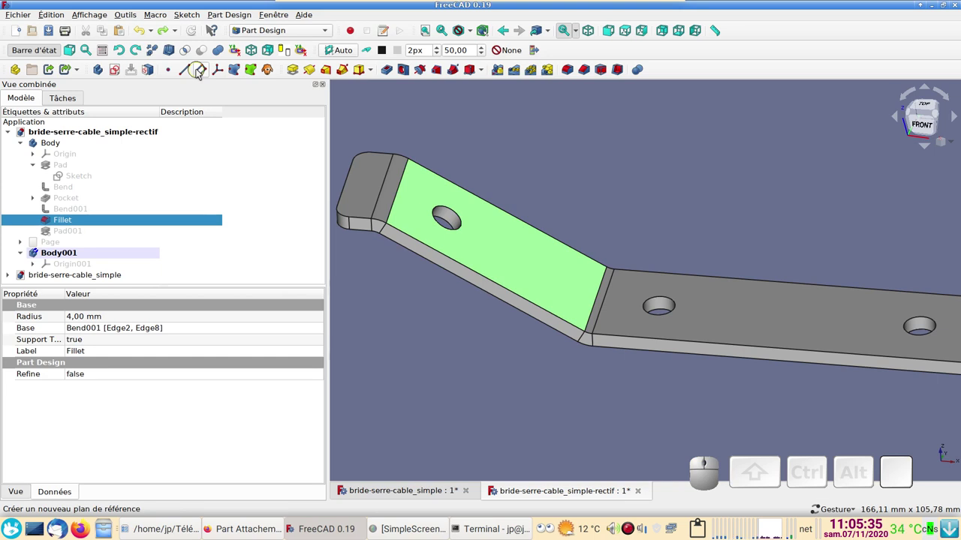
pyautogui.click(199, 75)
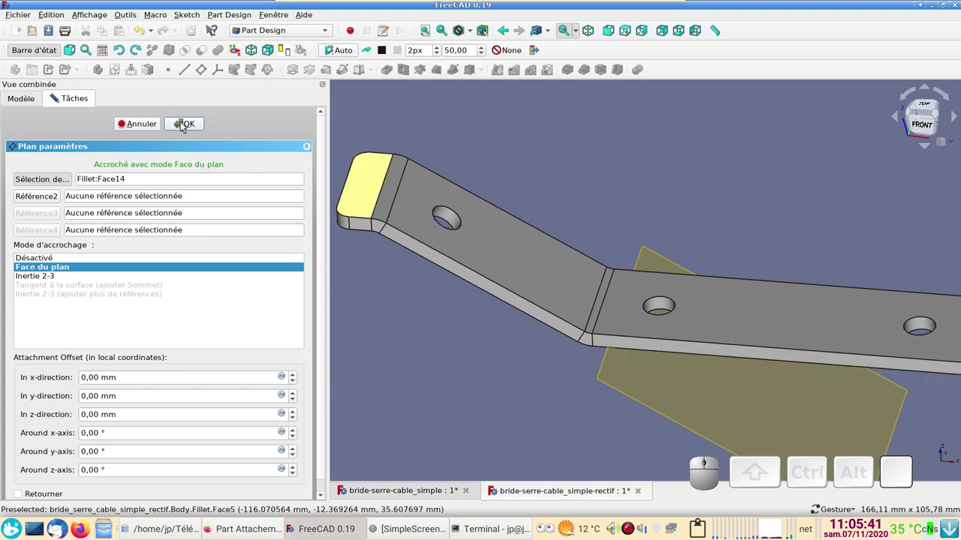
pyautogui.click(183, 128)
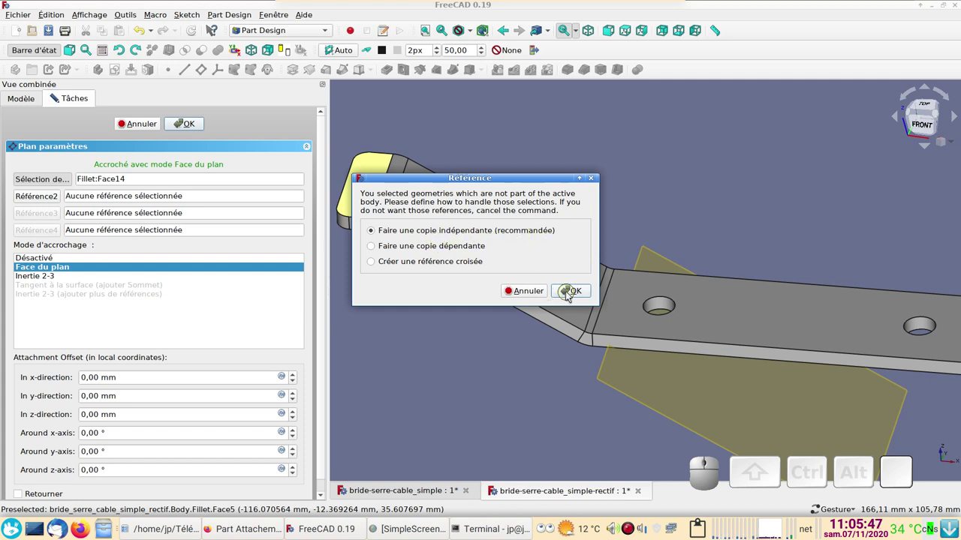
pyautogui.click(582, 296)
pyautogui.scroll(-3)
pyautogui.moveTo(571, 387); pyautogui.dragTo(569, 343)
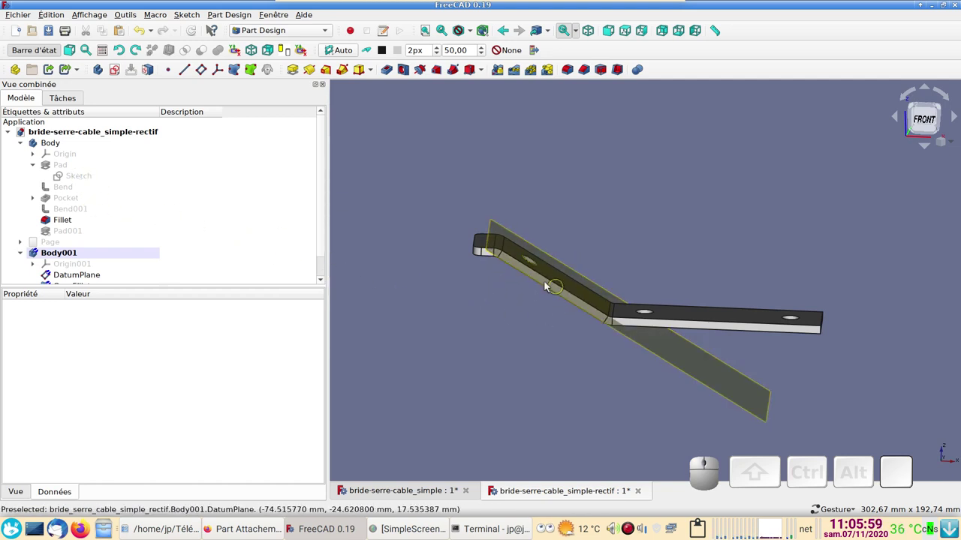
# Hide and re-show the DatumPlane to check its position on the bracket
pyautogui.click(530, 313)
pyautogui.scroll(-3)
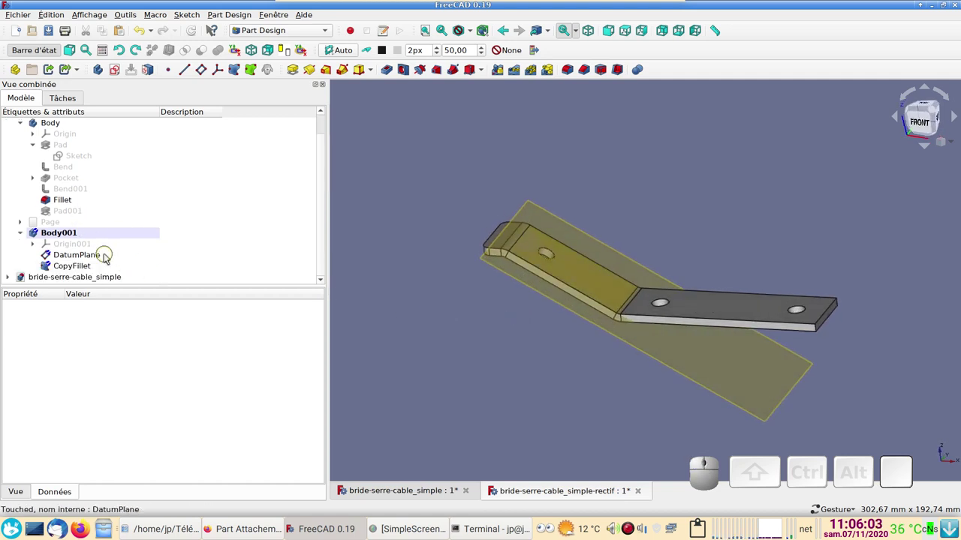
pyautogui.click(107, 260)
pyautogui.press('space')
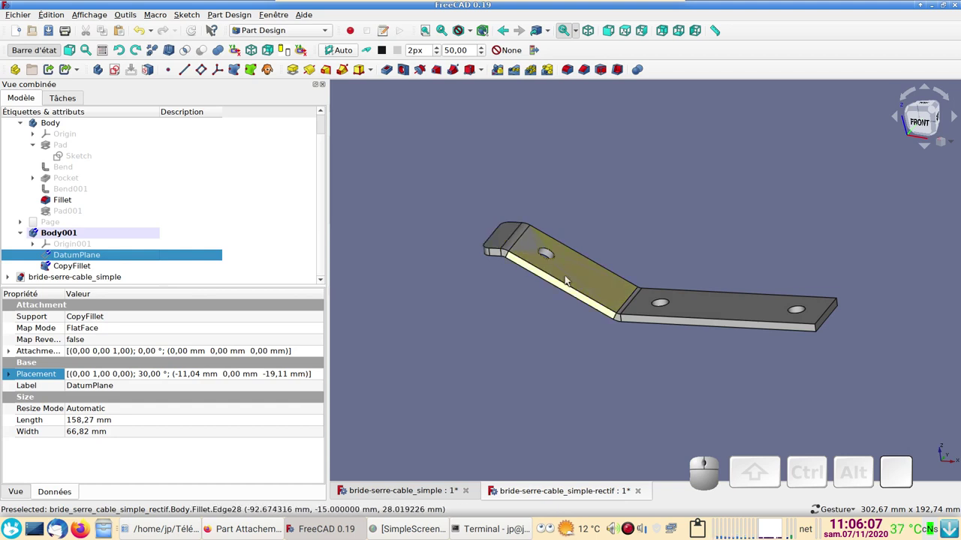
pyautogui.click(142, 257)
pyautogui.press('space')
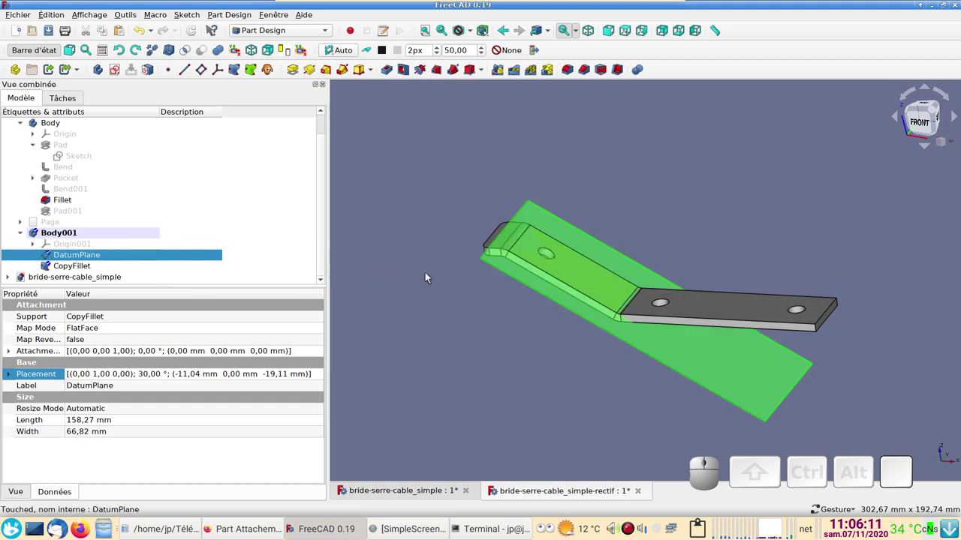
# Change the Bend angle to 45°, view it edge-on, then undo back to 30°
pyautogui.click(91, 167)
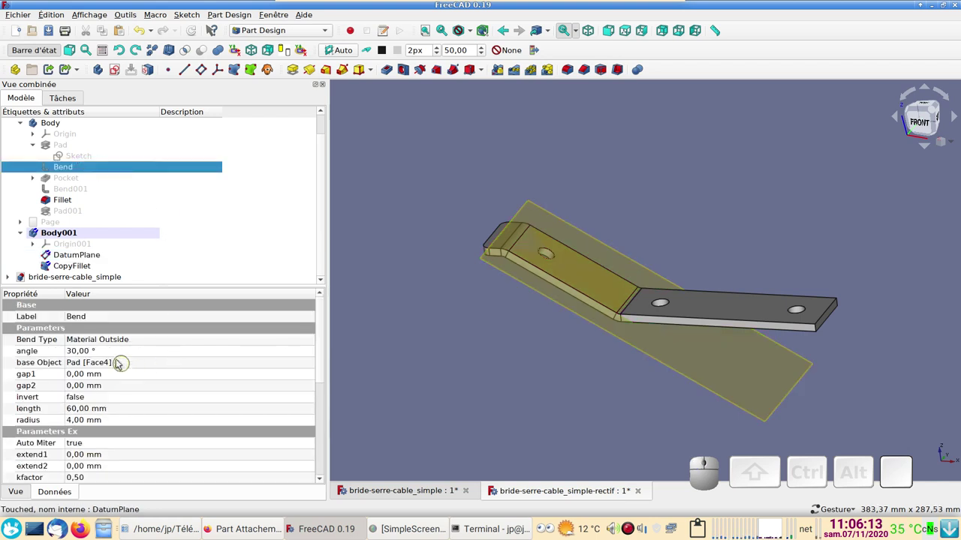
pyautogui.click(96, 352)
pyautogui.press('KP_4')
pyautogui.press('KP_5')
pyautogui.press('KP_Enter')
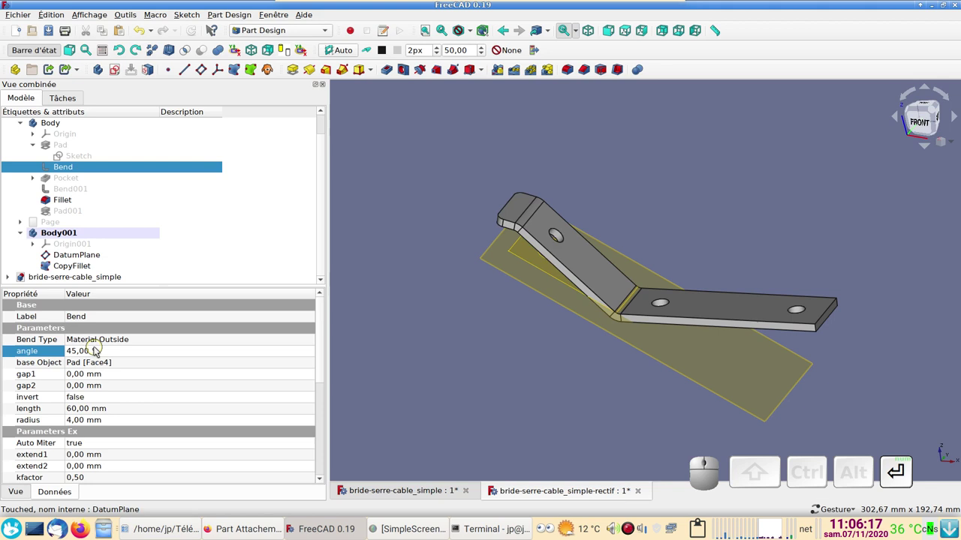
pyautogui.moveTo(494, 419); pyautogui.dragTo(588, 288)
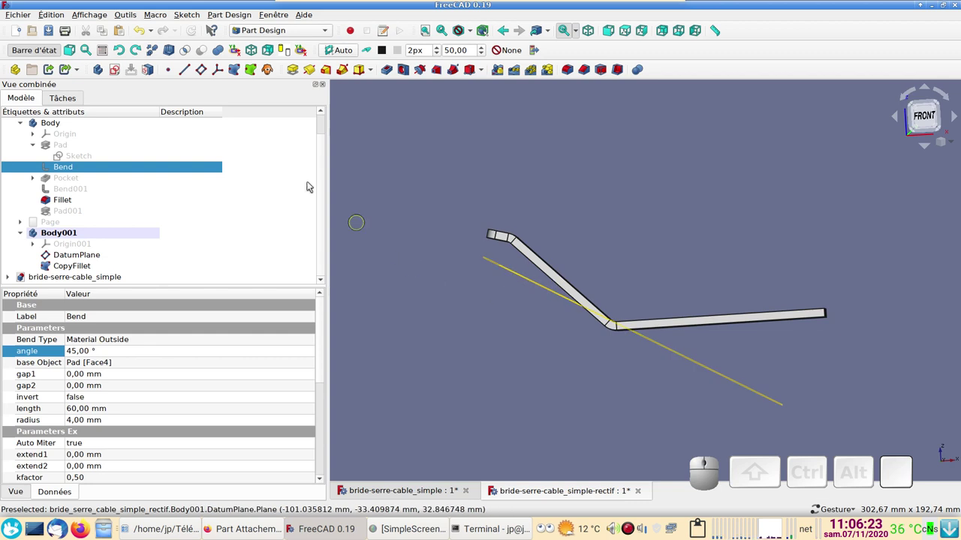
pyautogui.click(141, 36)
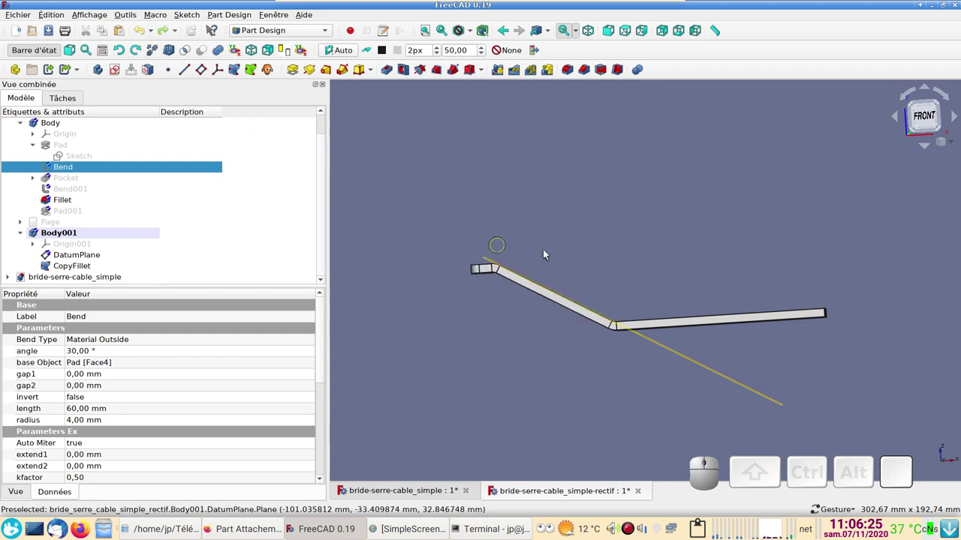
pyautogui.moveTo(641, 226); pyautogui.dragTo(386, 214)
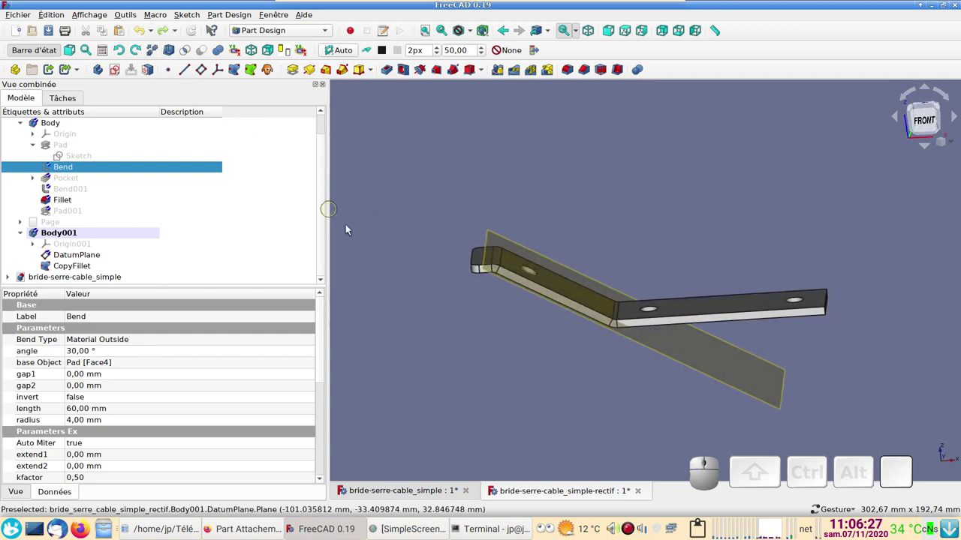
# Delete the DatumPlane and CopyFillet from Body001
pyautogui.scroll(-3)
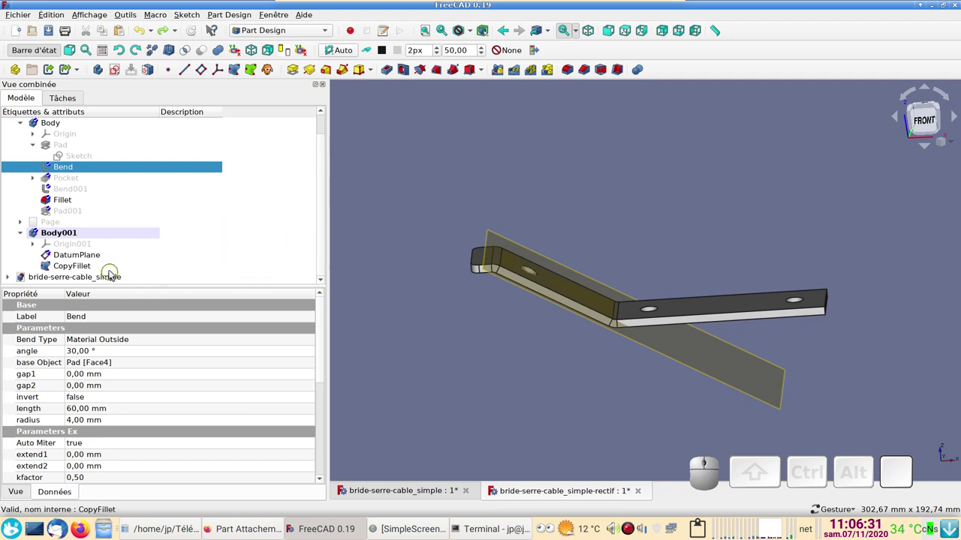
pyautogui.click(99, 264)
pyautogui.click(94, 270)
pyautogui.press('Delete')
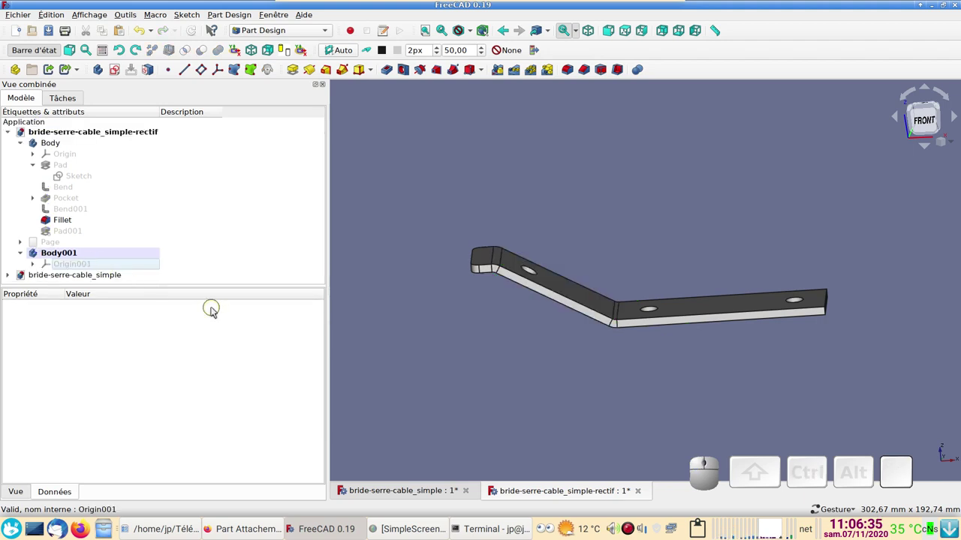
# Link the fillet's bent Face14 into Body001 as a shape binder
pyautogui.moveTo(643, 385); pyautogui.dragTo(581, 284)
pyautogui.click(580, 276)
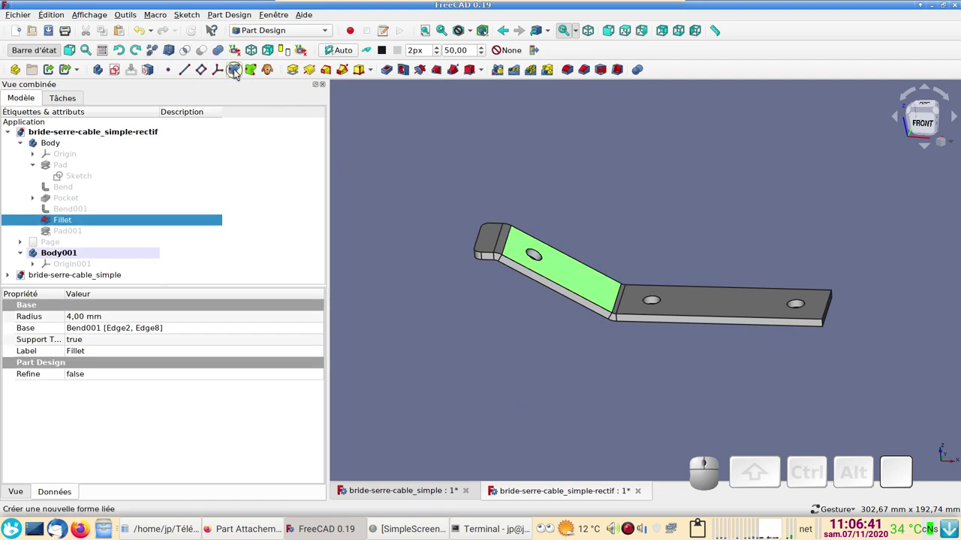
pyautogui.click(237, 76)
# Confirm the ShapeBinder and attach a datum plane flat onto it
pyautogui.click(199, 124)
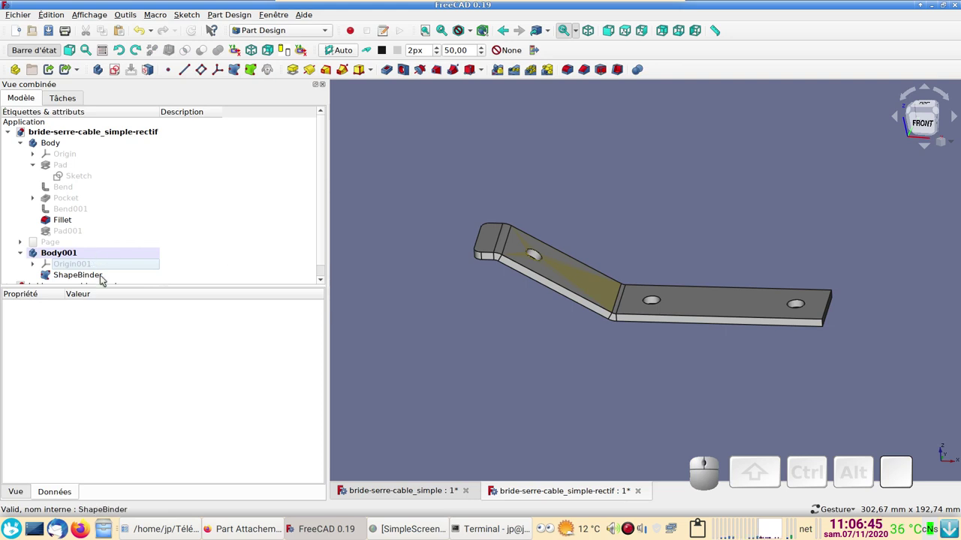
pyautogui.click(103, 282)
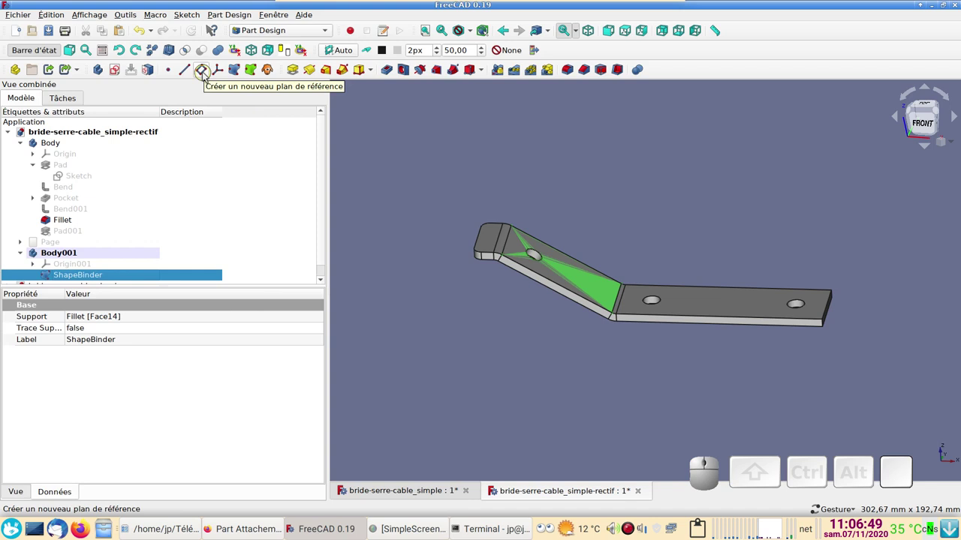
pyautogui.click(205, 78)
pyautogui.click(185, 127)
pyautogui.moveTo(329, 203); pyautogui.dragTo(475, 291)
pyautogui.scroll(-3)
# Create Sketch002 on the datum plane, then hide the DatumPlane and the original bracket Body
pyautogui.click(89, 277)
pyautogui.click(121, 72)
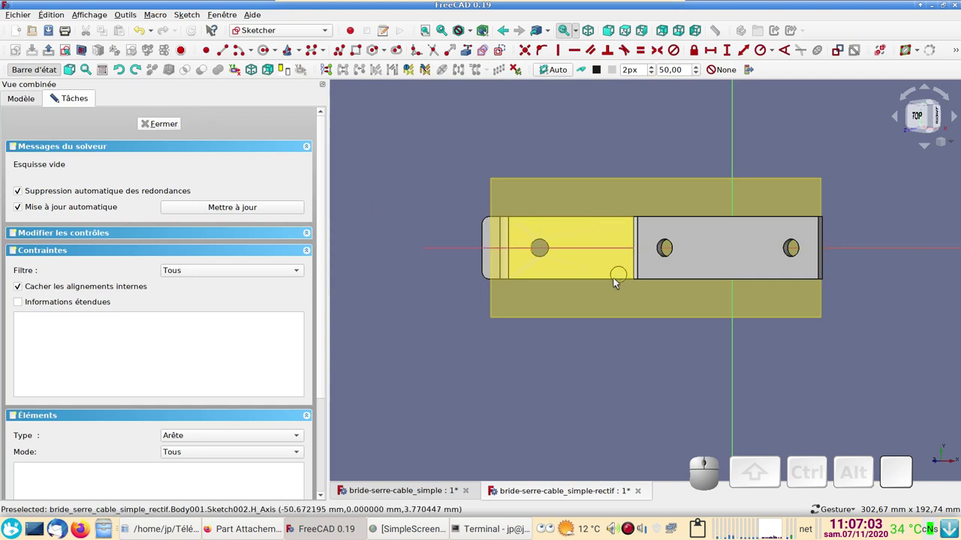
pyautogui.click(162, 131)
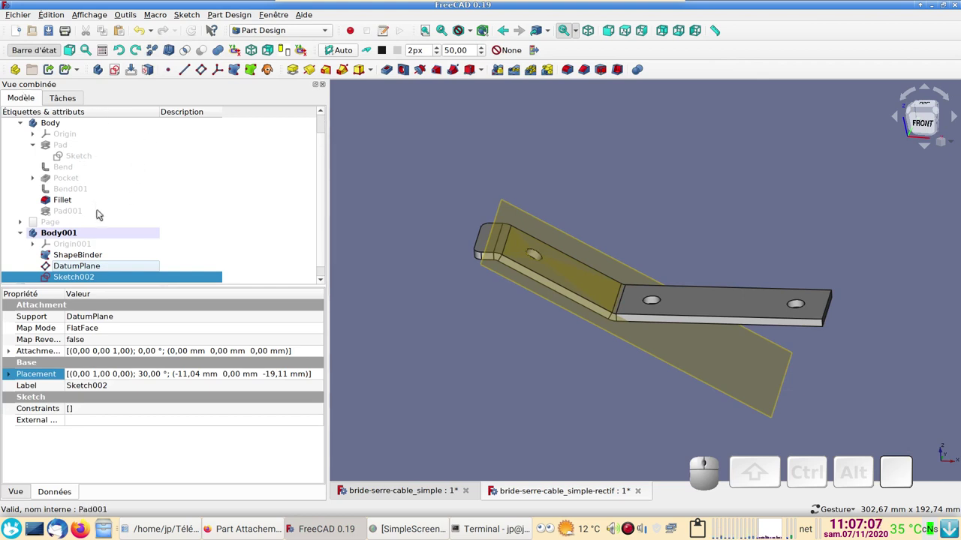
pyautogui.scroll(-3)
pyautogui.click(104, 258)
pyautogui.press('space')
pyautogui.scroll(3)
pyautogui.click(56, 142)
pyautogui.press('space')
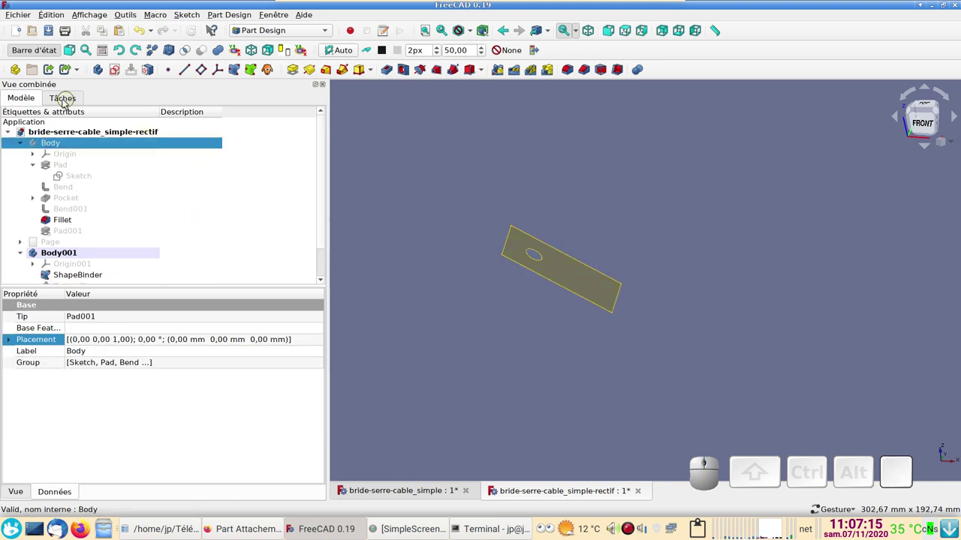
# Return to the model tree and select Sketch002 for editing
pyautogui.click(52, 103)
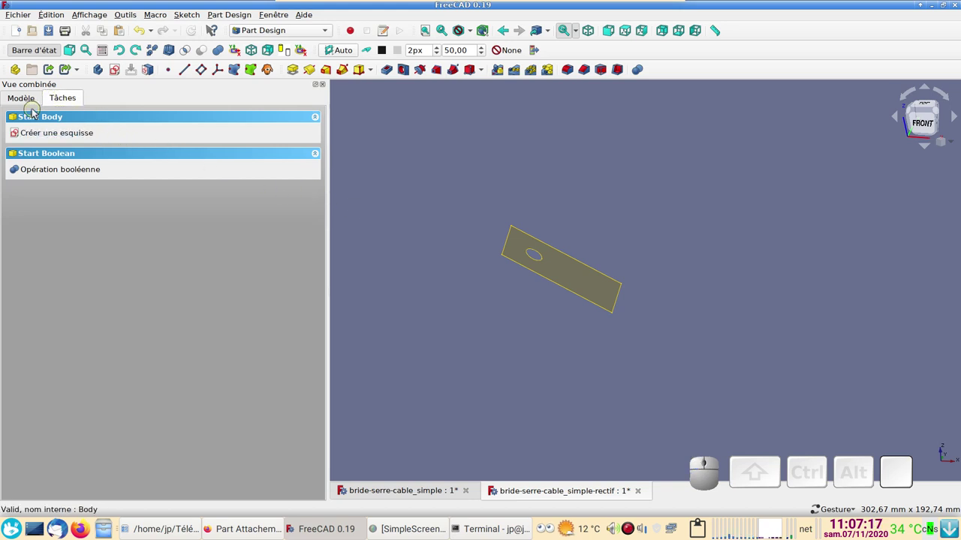
pyautogui.click(28, 103)
pyautogui.scroll(-3)
pyautogui.click(89, 268)
pyautogui.scroll(3)
# Edit Sketch002 and reference the binder face edges as external geometry
pyautogui.rightClick(517, 344)
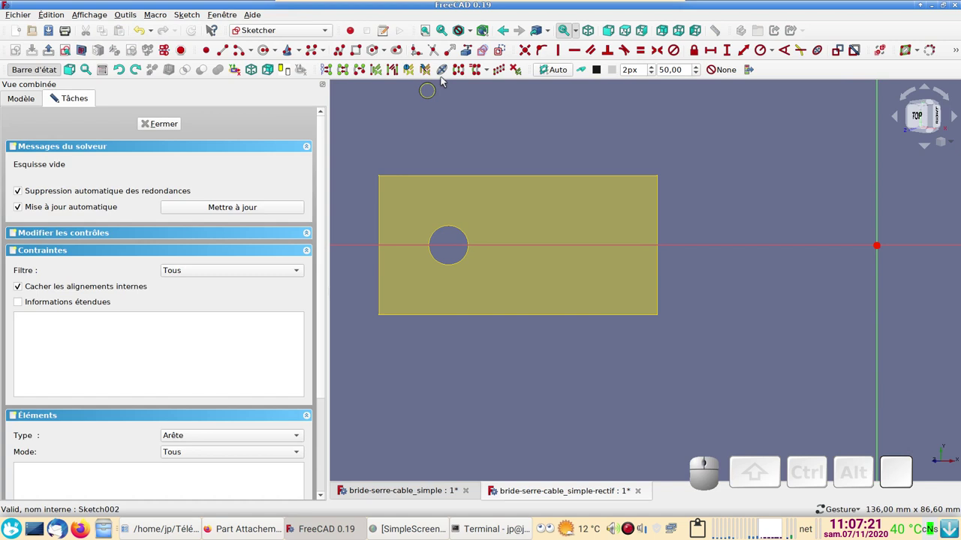
pyautogui.click(467, 56)
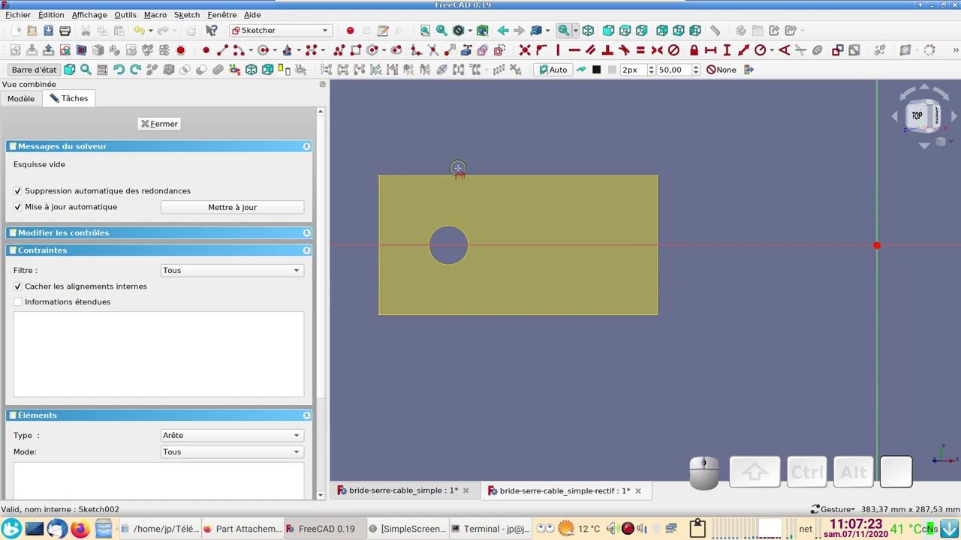
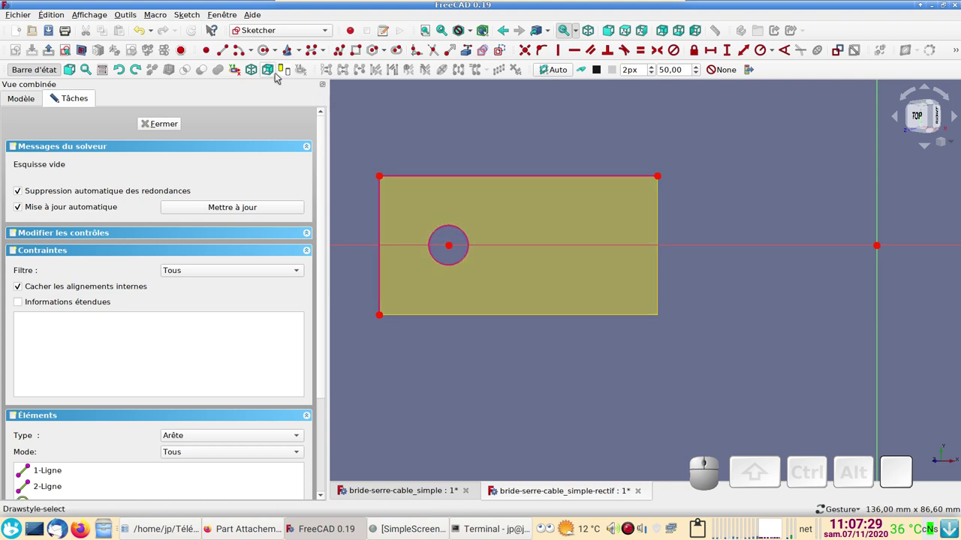
pyautogui.click(360, 47)
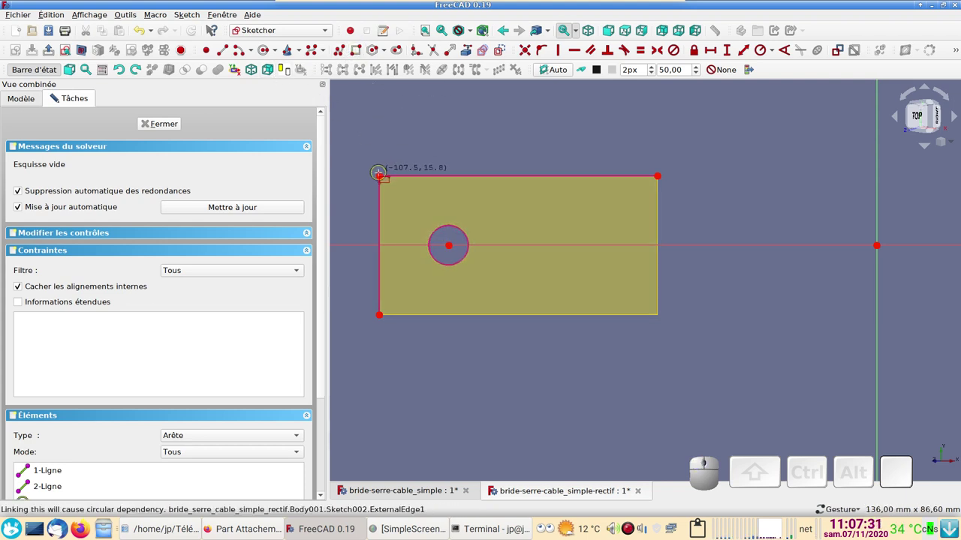
pyautogui.click(55, 96)
pyautogui.press('Escape')
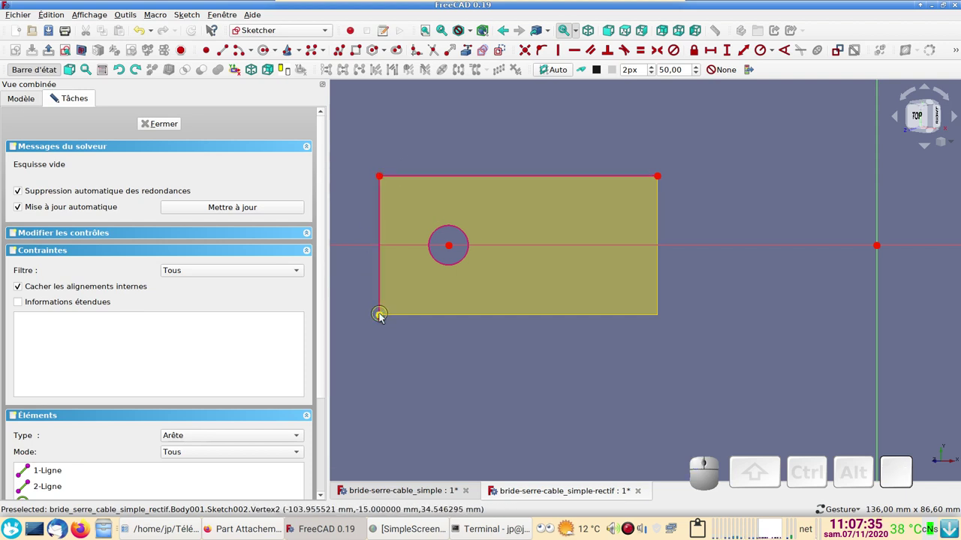
# Draw a rectangle on the face and constrain two edges equal to make it square
pyautogui.click(356, 52)
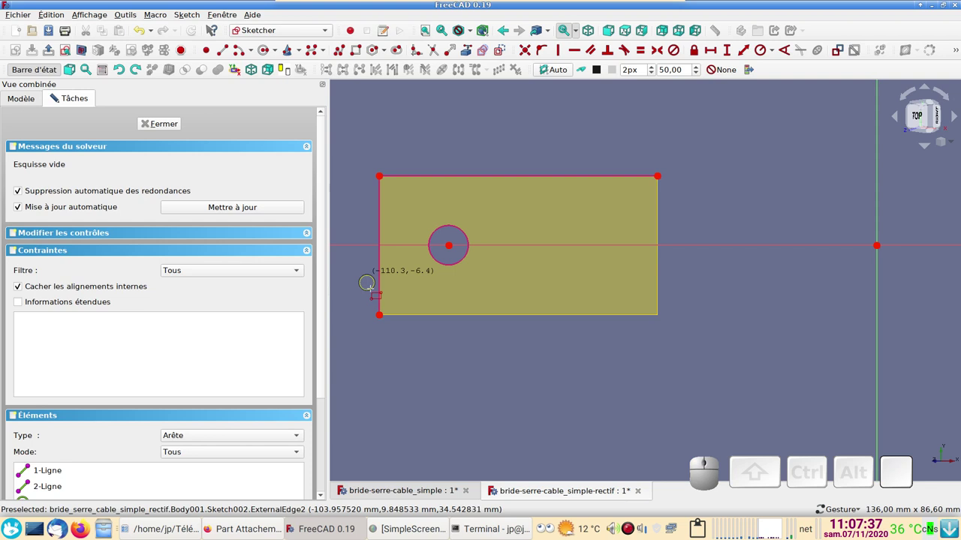
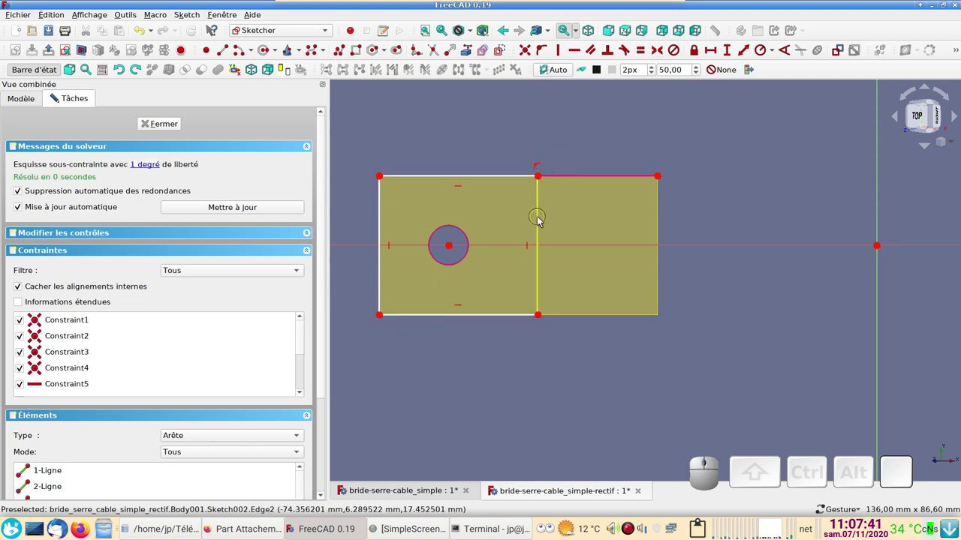
pyautogui.click(540, 223)
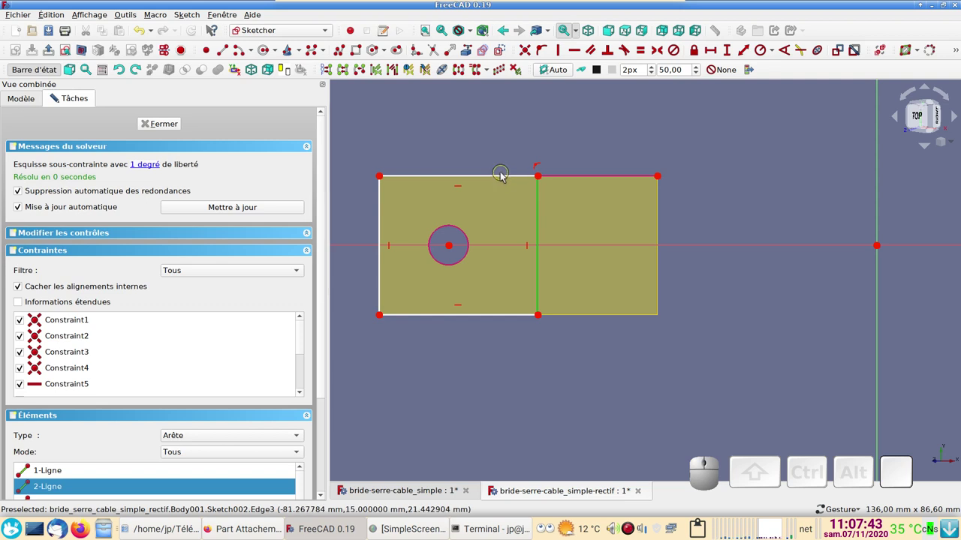
pyautogui.click(502, 175)
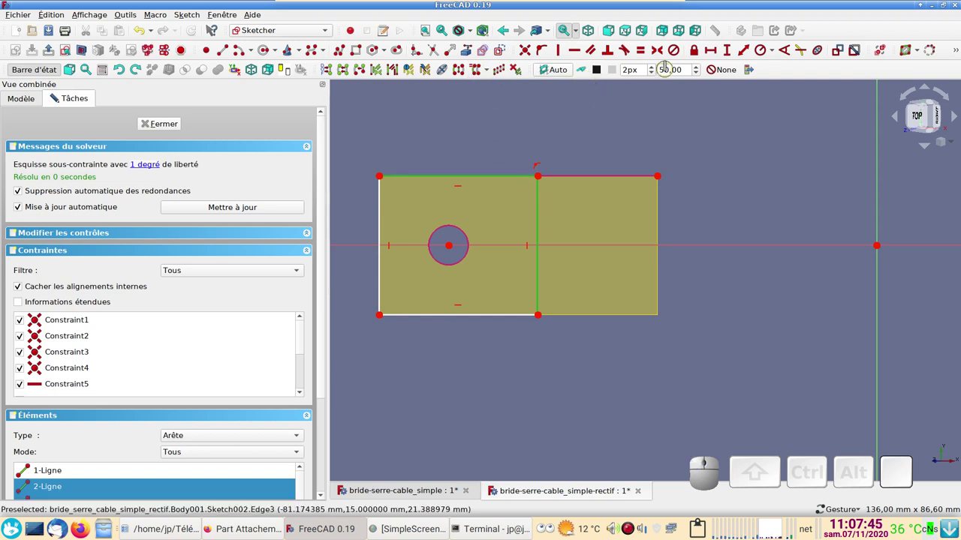
pyautogui.click(647, 53)
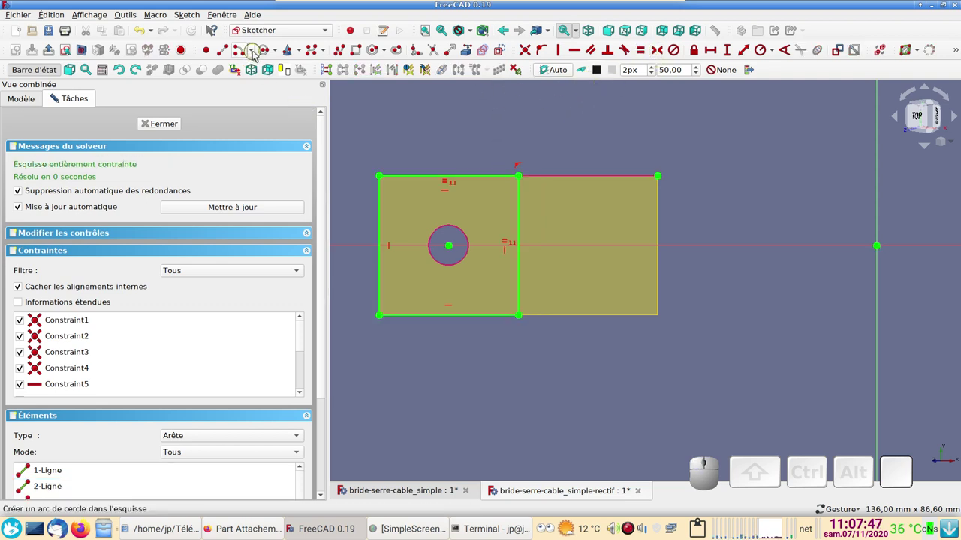
# Add a circle centred on the hole, constrain it equal to the hole edge, and close the sketch
pyautogui.click(267, 57)
pyautogui.click(56, 90)
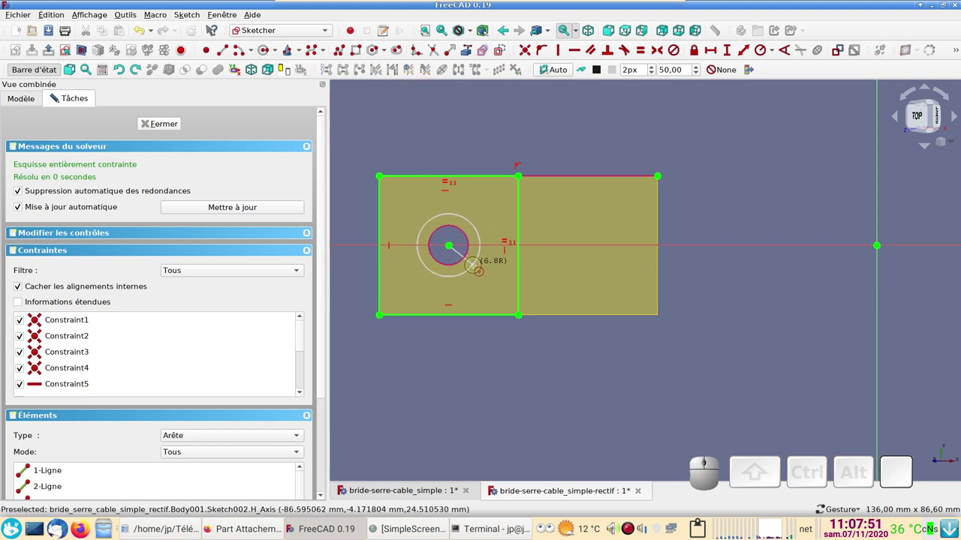
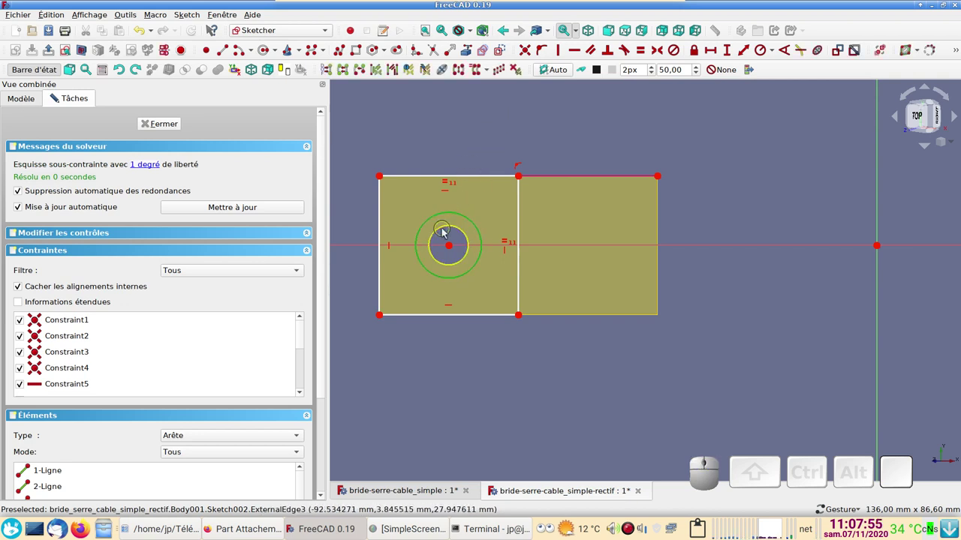
pyautogui.click(444, 233)
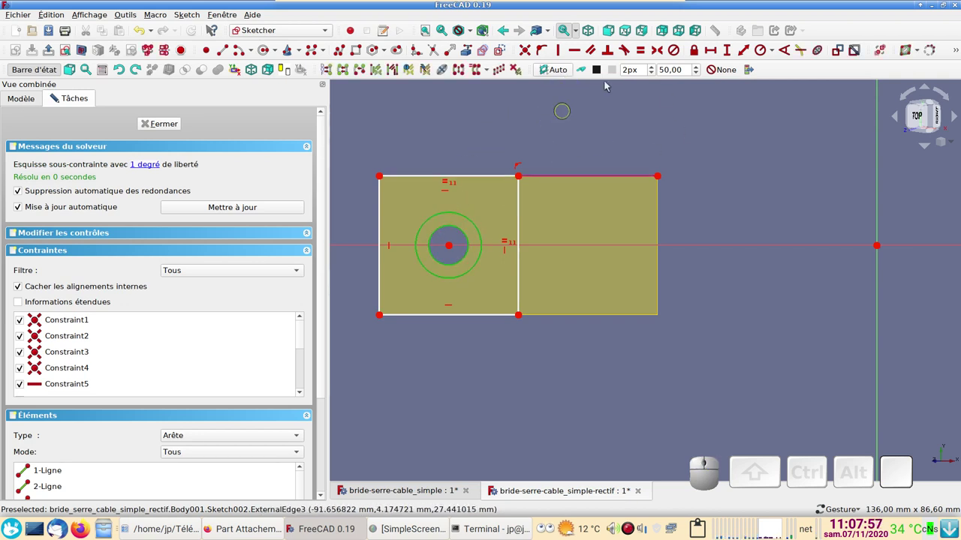
pyautogui.click(643, 54)
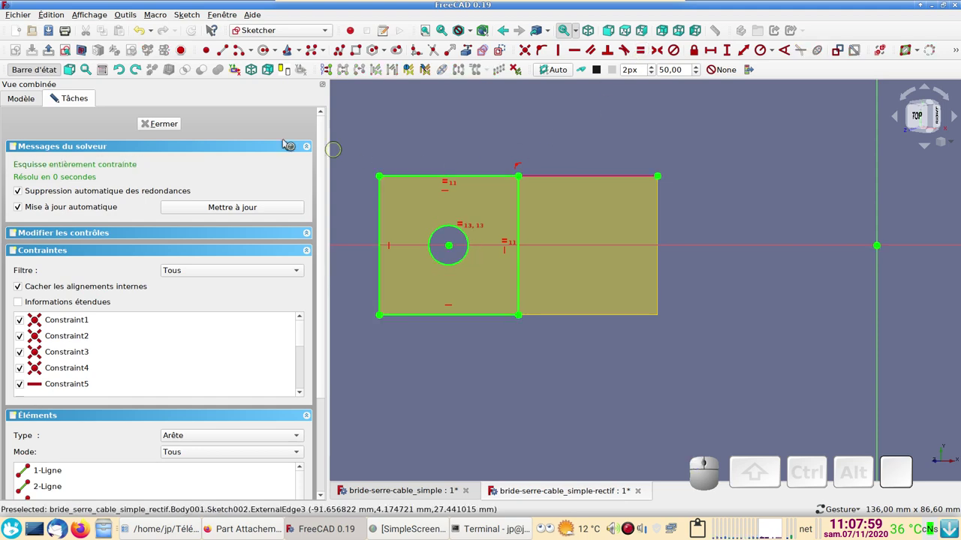
pyautogui.click(175, 127)
pyautogui.moveTo(538, 336); pyautogui.dragTo(338, 131)
# Pad the sketch 2 mm into Pad002 and show the main bracket Body again
pyautogui.click(295, 75)
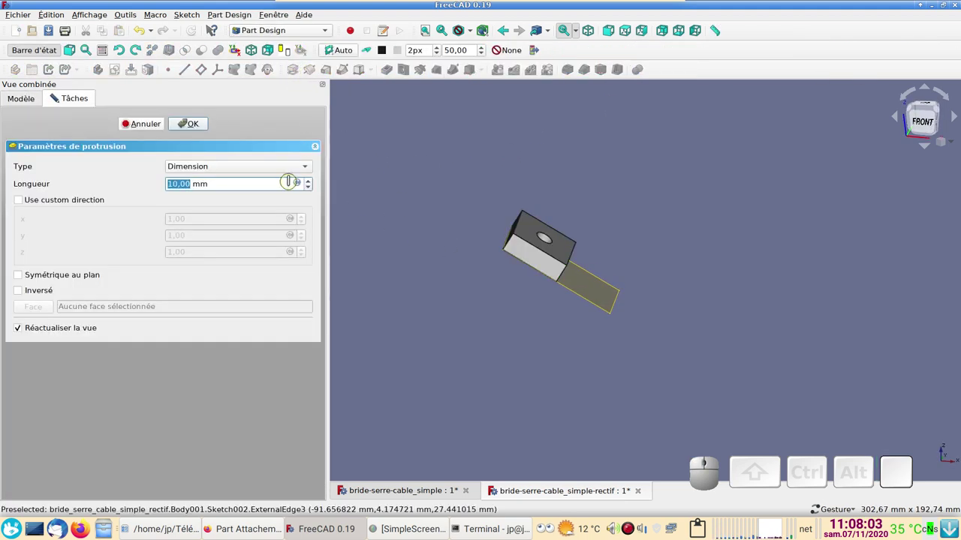
pyautogui.press('2')
pyautogui.press('Return')
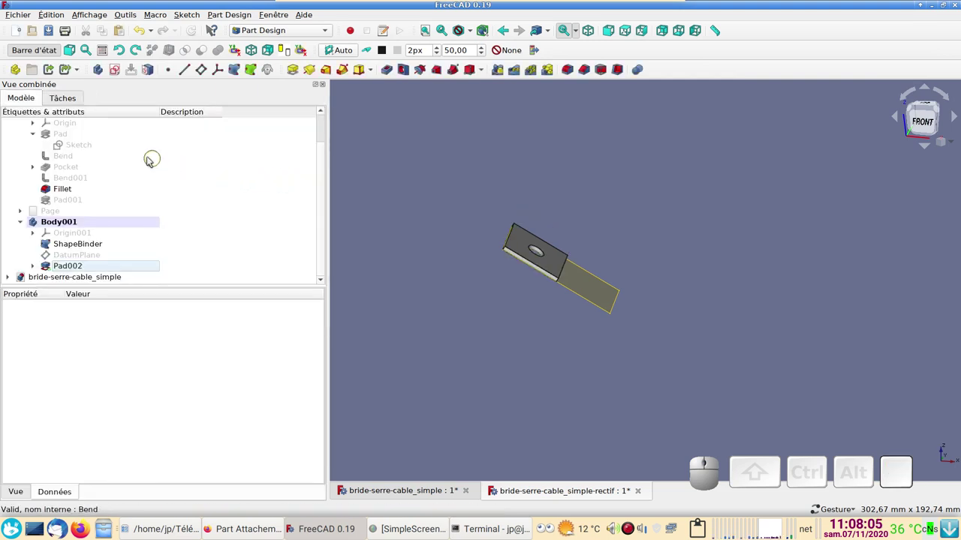
pyautogui.scroll(3)
pyautogui.click(76, 148)
pyautogui.press('space')
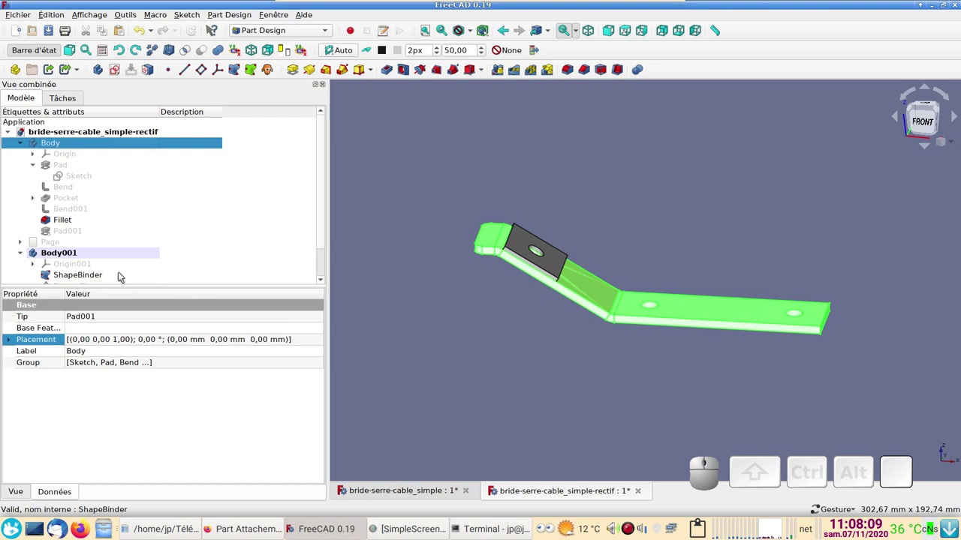
# Show the DatumPlane, view the model edge-on and inspect its Attachment Offset property
pyautogui.scroll(-3)
pyautogui.click(97, 258)
pyautogui.press('space')
pyautogui.moveTo(539, 382); pyautogui.dragTo(231, 310)
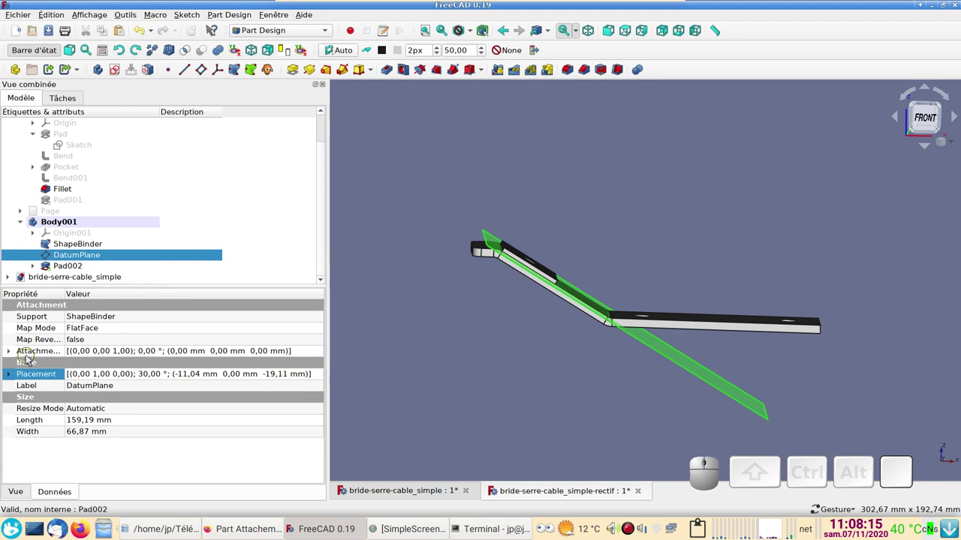
pyautogui.click(309, 355)
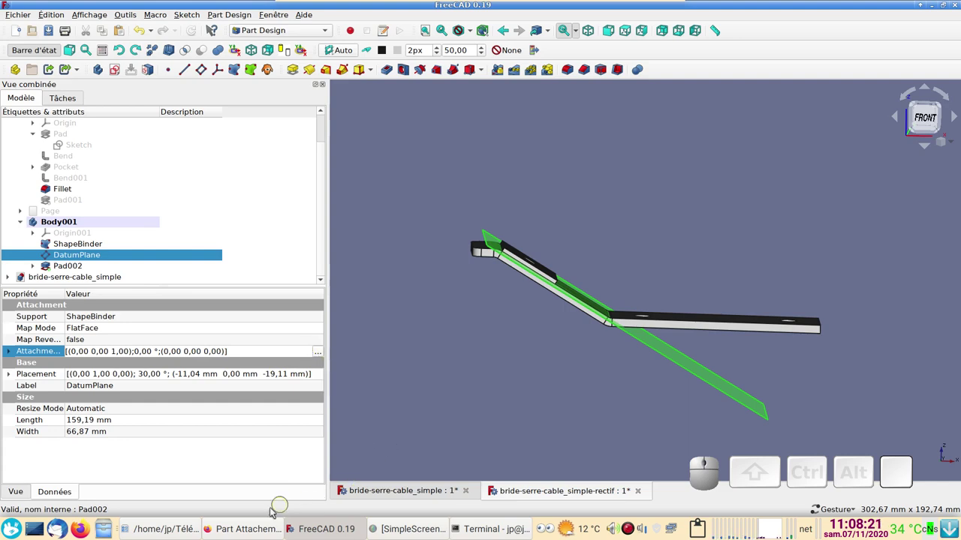
pyautogui.click(230, 533)
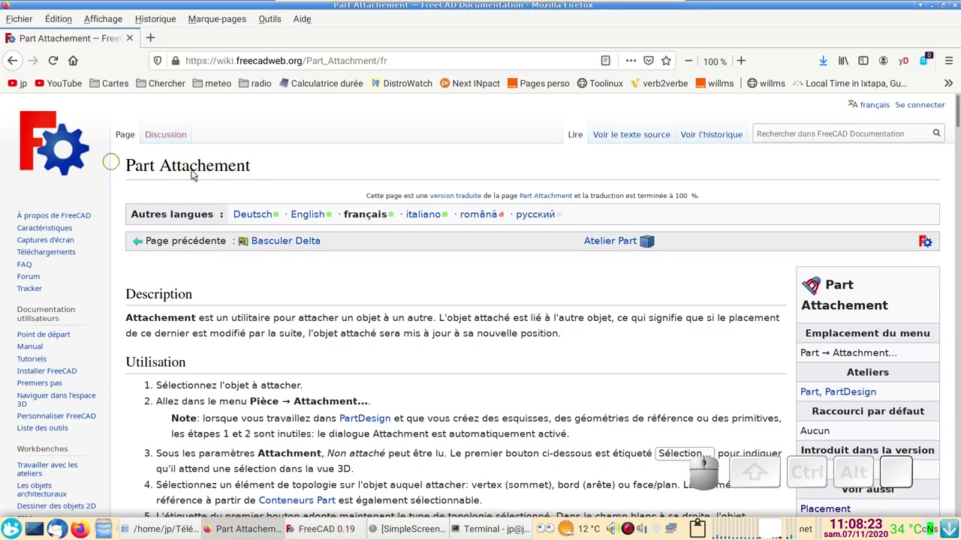
pyautogui.scroll(-3)
pyautogui.scroll(-3)
pyautogui.scroll(3)
pyautogui.scroll(3)
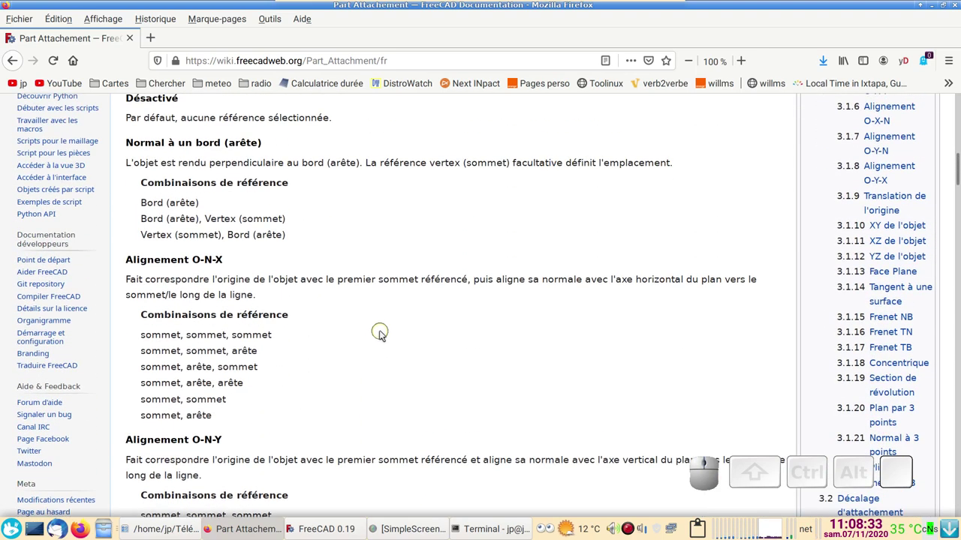
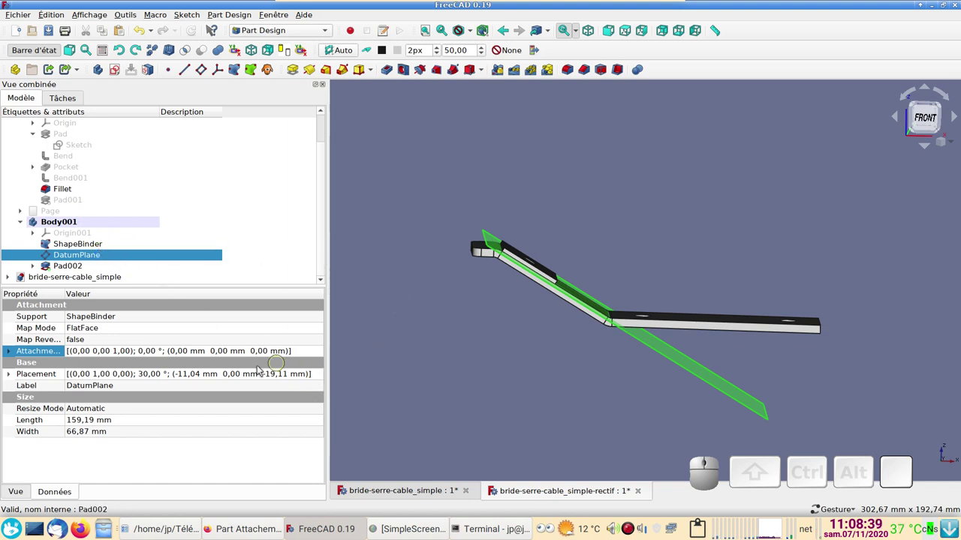
# Set the datum plane's attachment offset Translation Z to 4 mm in the Placement editor
pyautogui.click(315, 357)
pyautogui.click(319, 355)
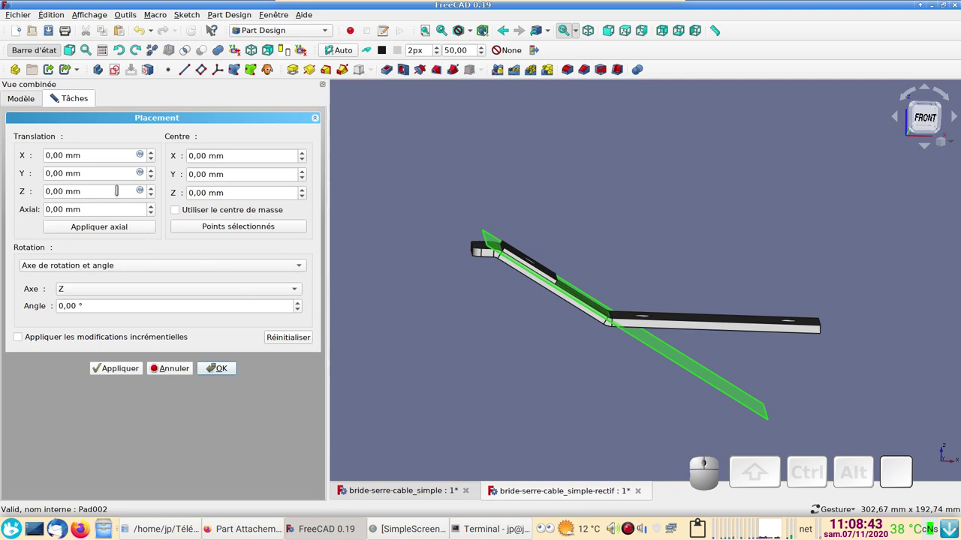
pyautogui.scroll(3)
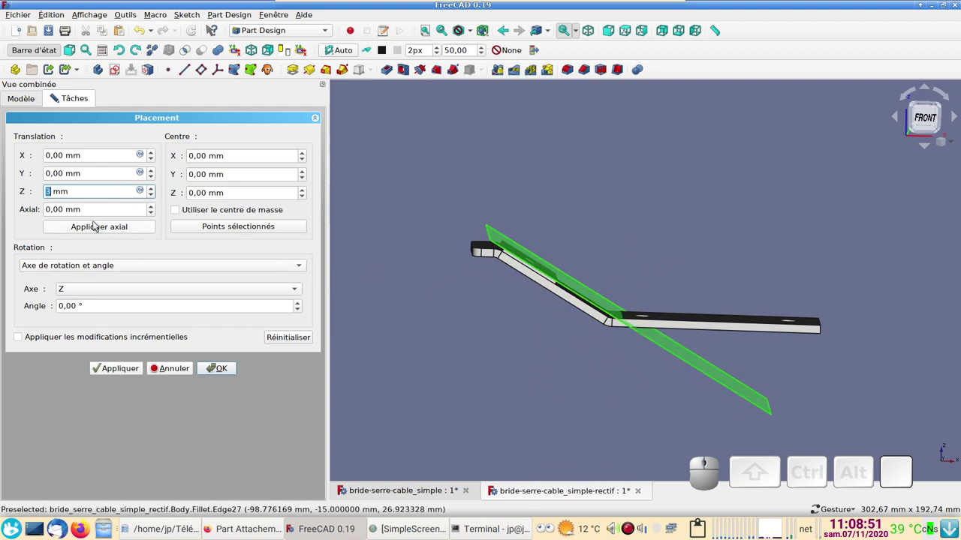
pyautogui.scroll(3)
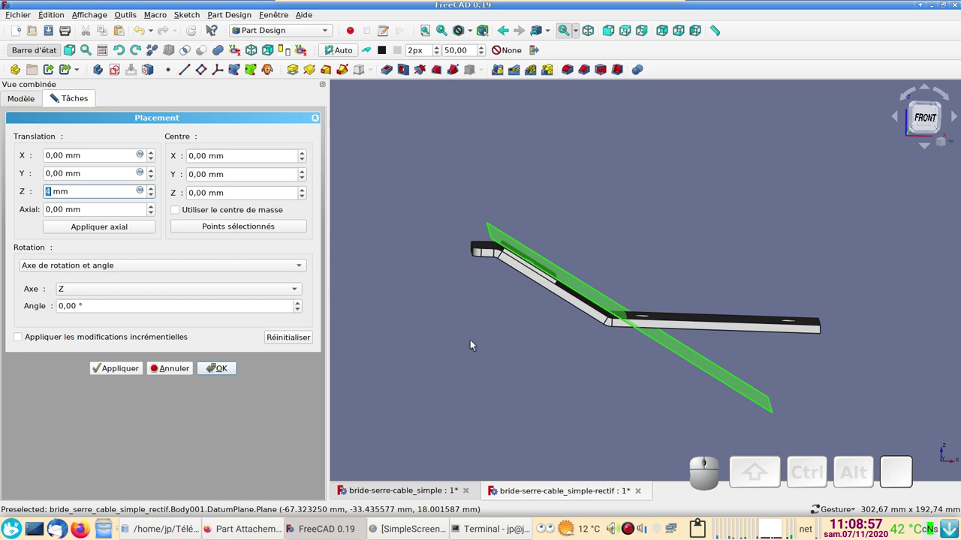
# Confirm the 4 mm offset and hide DatumPlane so the pad floats above the bracket
pyautogui.click(222, 372)
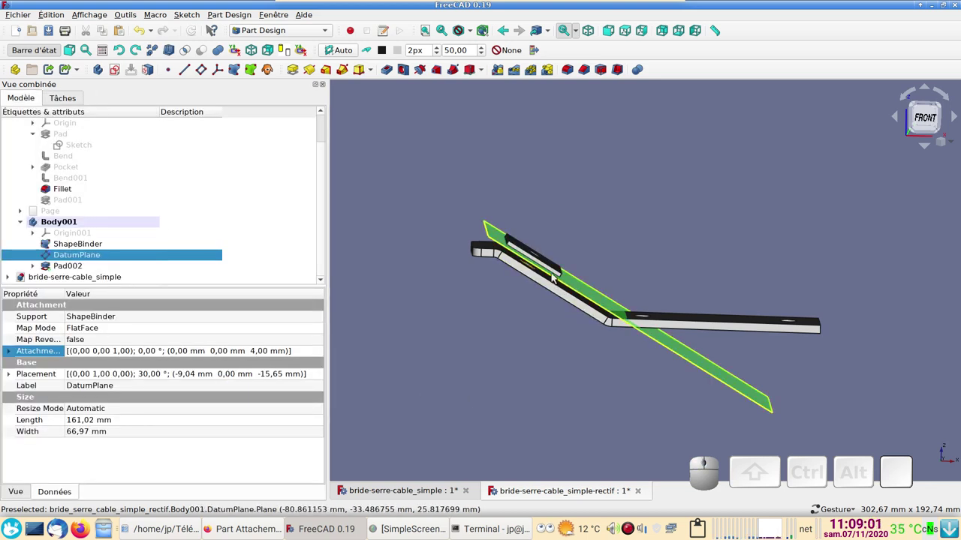
pyautogui.moveTo(563, 327); pyautogui.dragTo(66, 248)
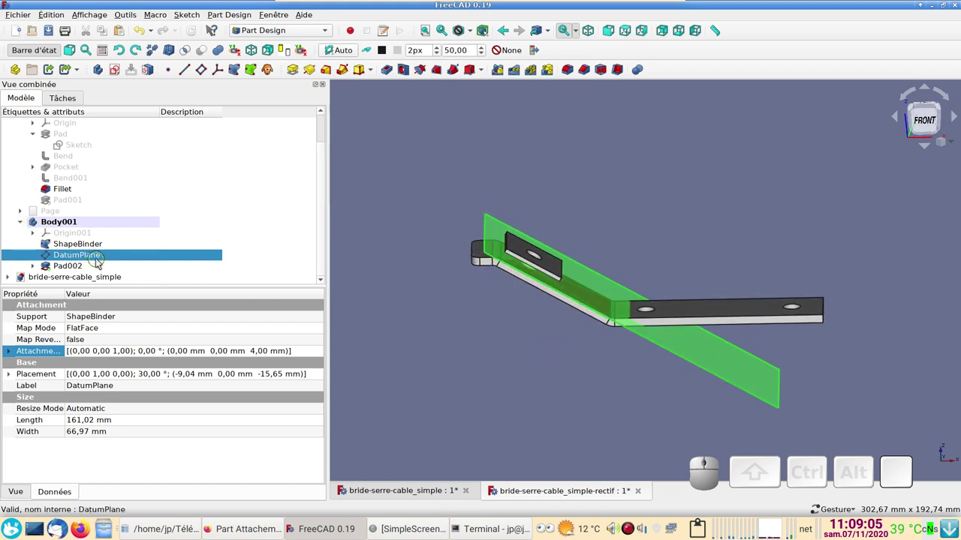
pyautogui.click(103, 258)
pyautogui.press('space')
pyautogui.moveTo(439, 376); pyautogui.dragTo(291, 271)
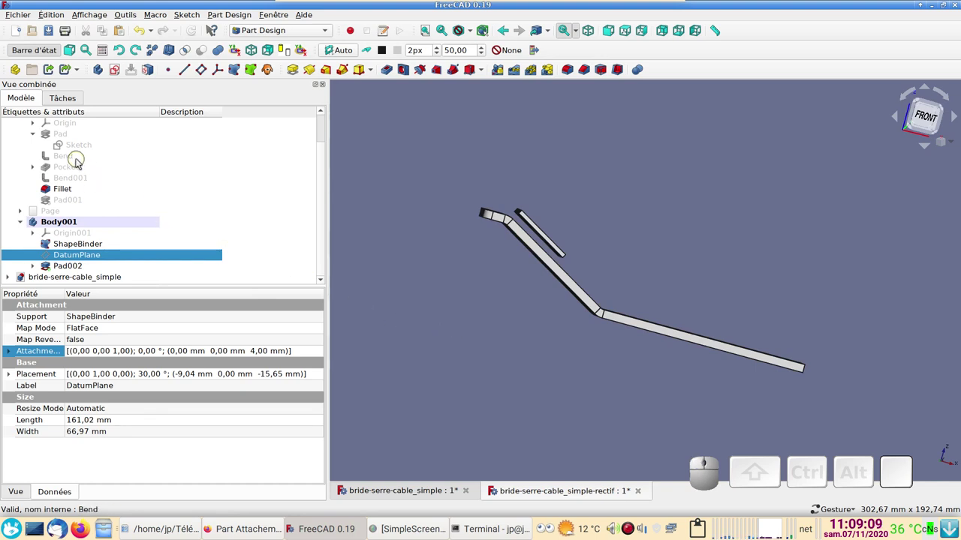
# Change the Bend angle to 45° and recompute so Pad002 follows the re-angled section
pyautogui.click(81, 160)
pyautogui.click(101, 357)
pyautogui.press('KP_4')
pyautogui.press('KP_5')
pyautogui.press('Return')
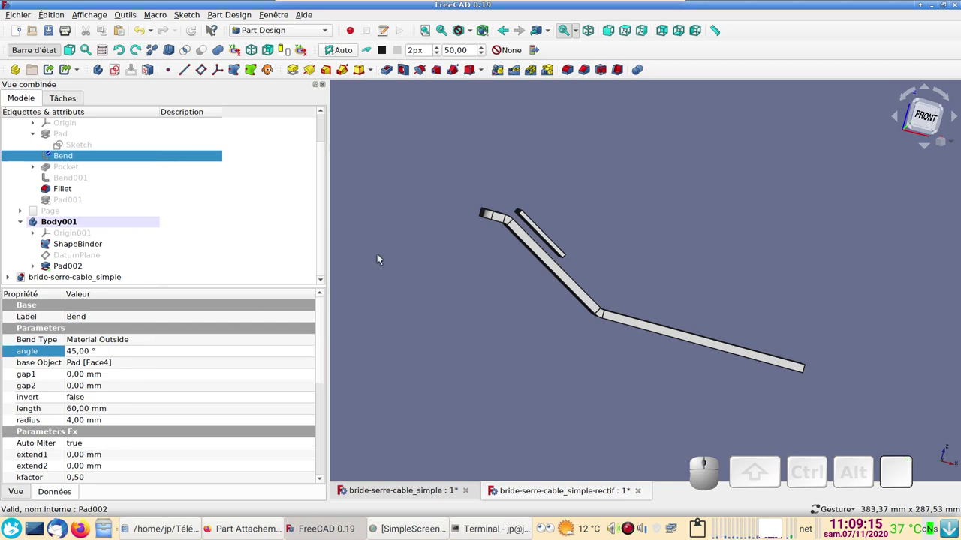
pyautogui.click(195, 41)
# Orbit and zoom the model to inspect the gap between the pad and the bent section
pyautogui.moveTo(480, 273); pyautogui.dragTo(237, 237)
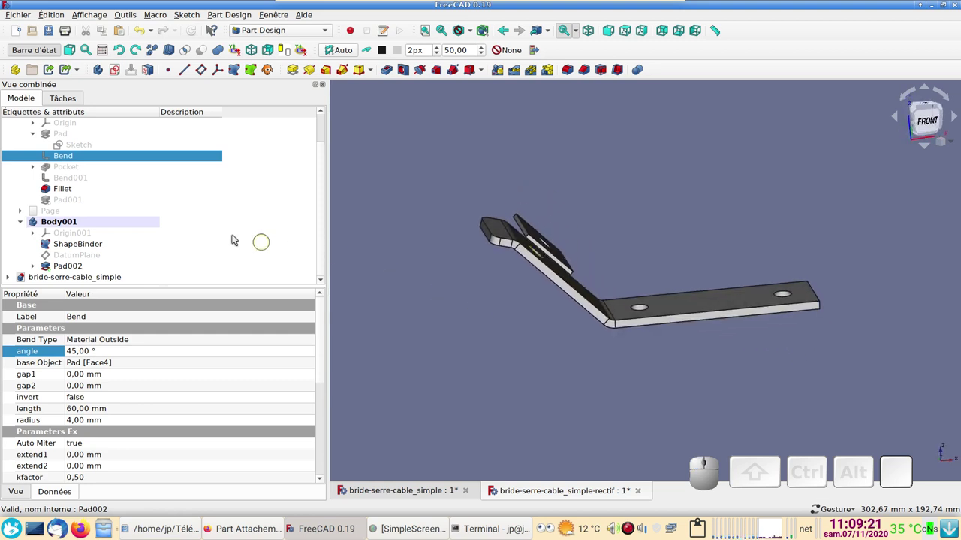
pyautogui.scroll(-3)
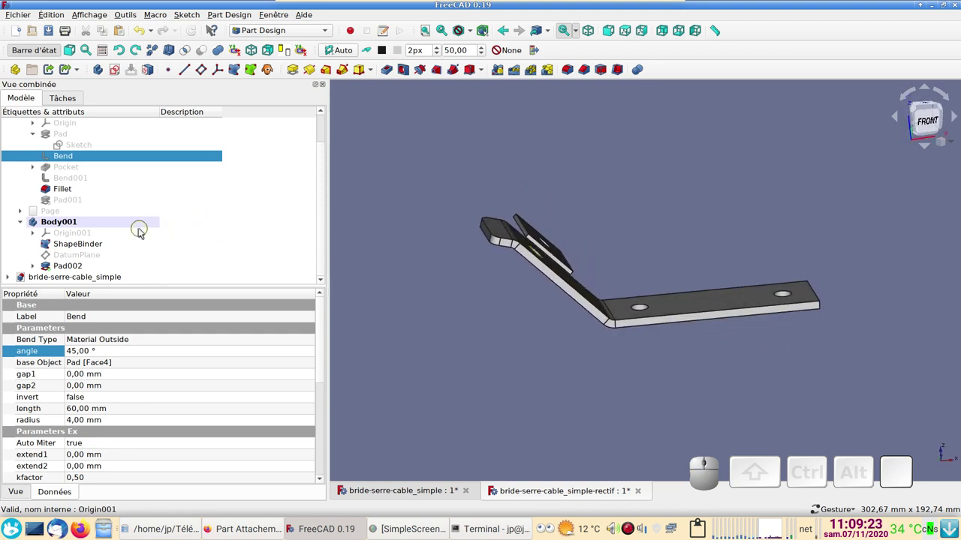
pyautogui.scroll(-3)
pyautogui.scroll(3)
pyautogui.moveTo(504, 336); pyautogui.dragTo(637, 299)
pyautogui.moveTo(684, 226); pyautogui.dragTo(548, 238)
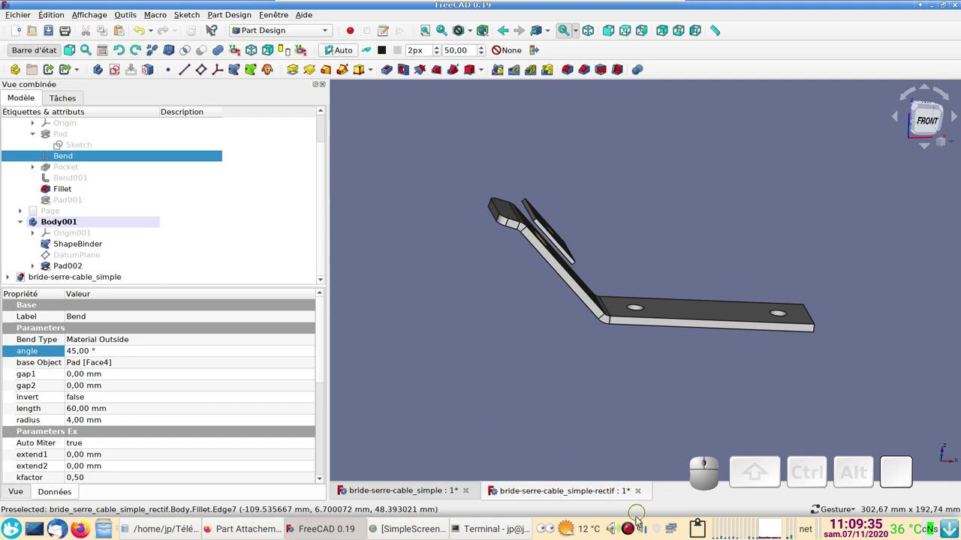